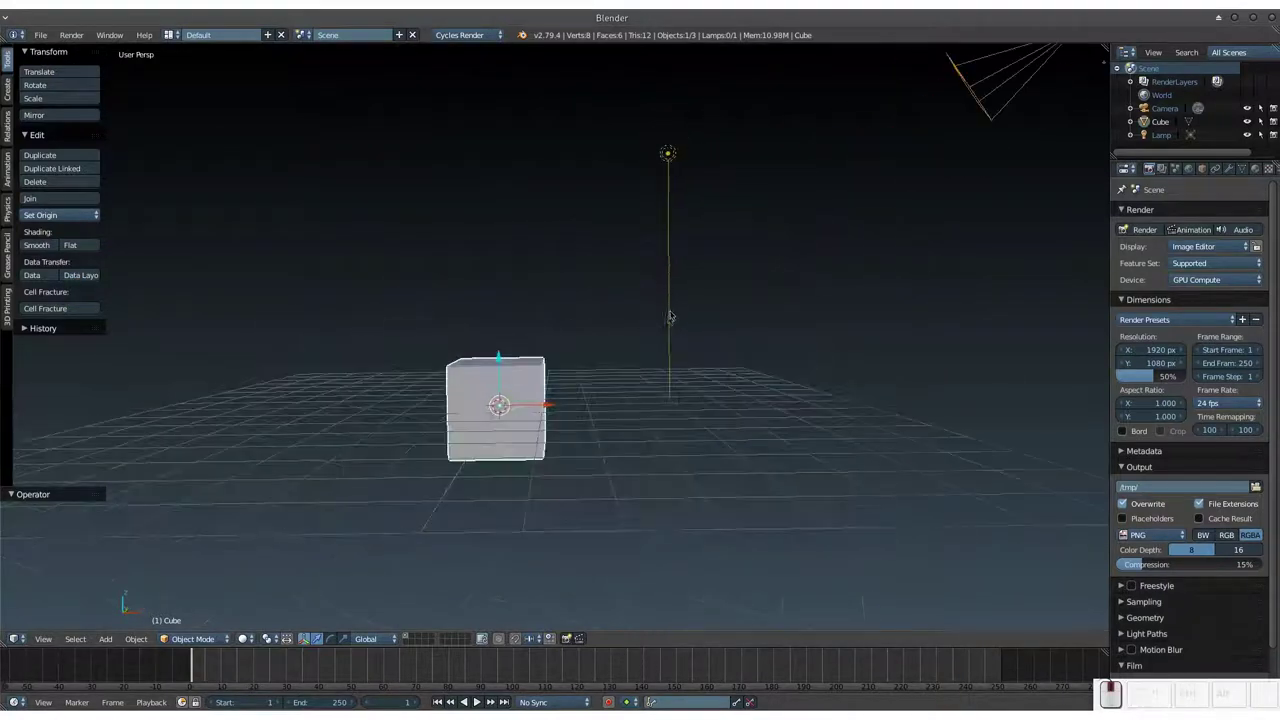
Step: Select the default cube in the viewport and orbit around the scene
click(700, 305)
click(659, 329)
click(657, 327)
click(655, 324)
middle_click(661, 318)
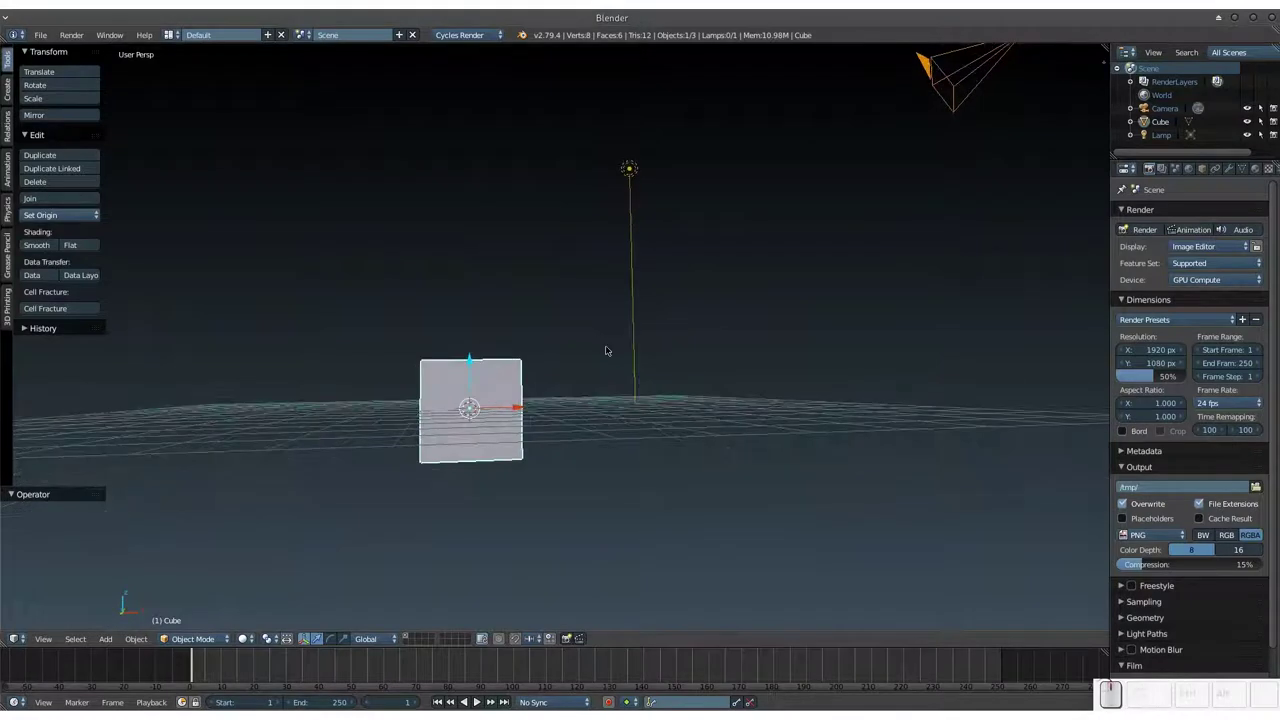
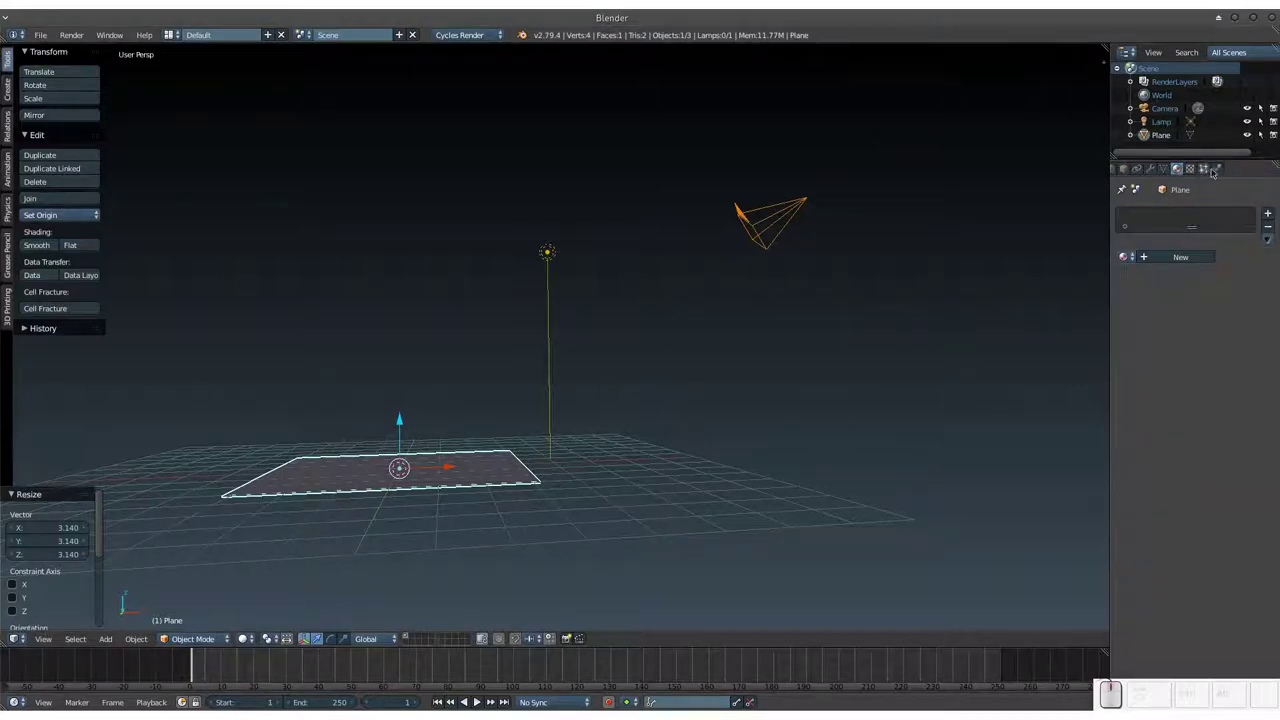
Step: Add a new particle system emitting 1000 particles from the plane's faces
click(1221, 171)
click(1207, 173)
click(1191, 262)
click(420, 510)
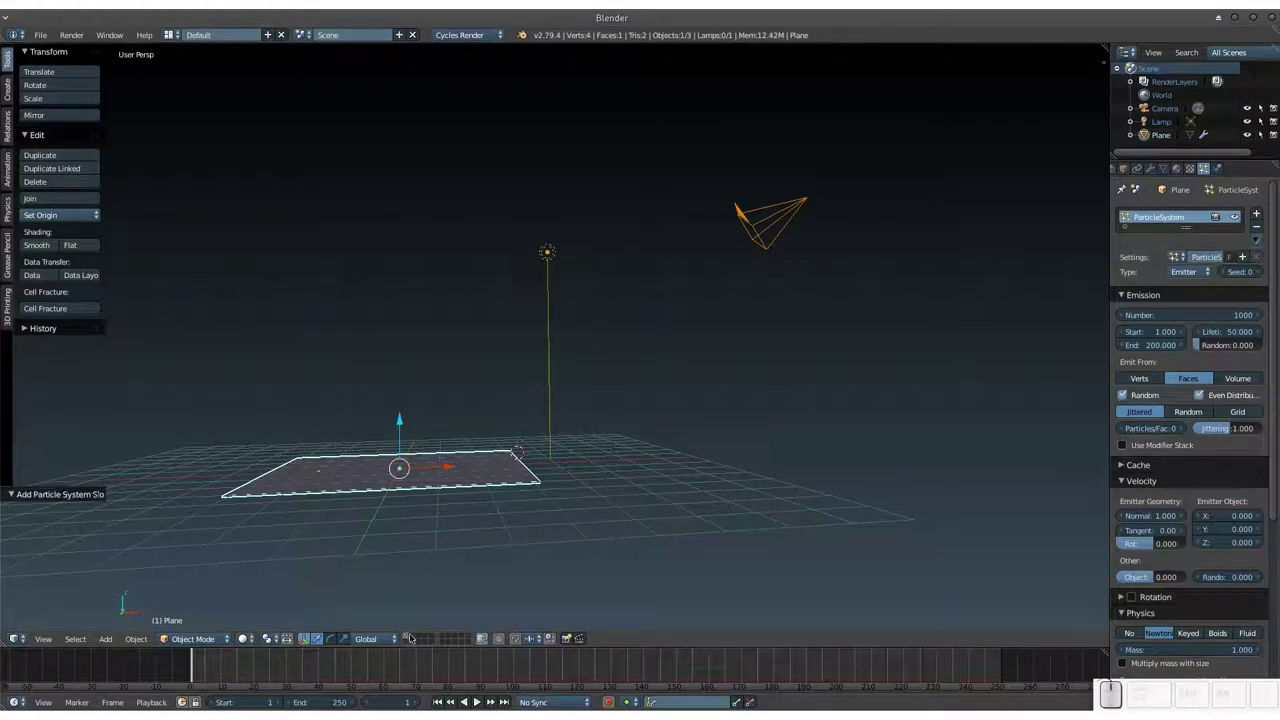
click(416, 638)
key(shift+a)
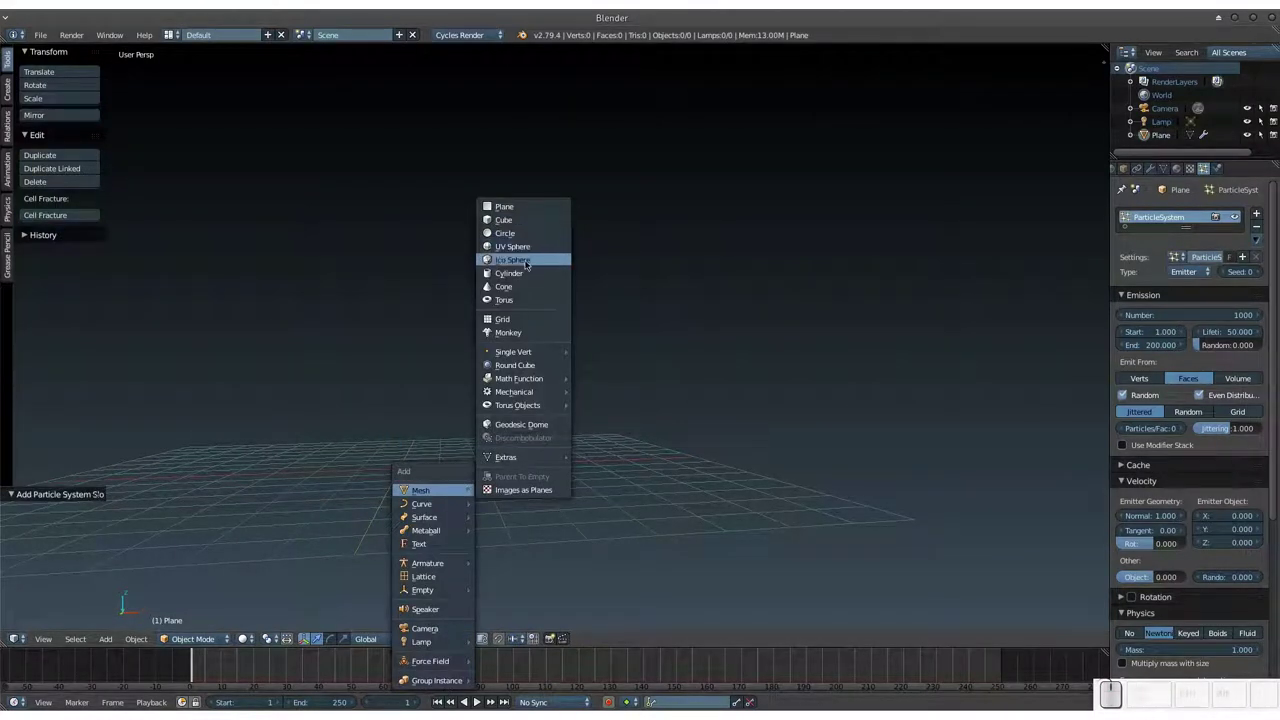
Step: Add a torus for the particle shape, hide it off-layer and reselect the plane
click(516, 304)
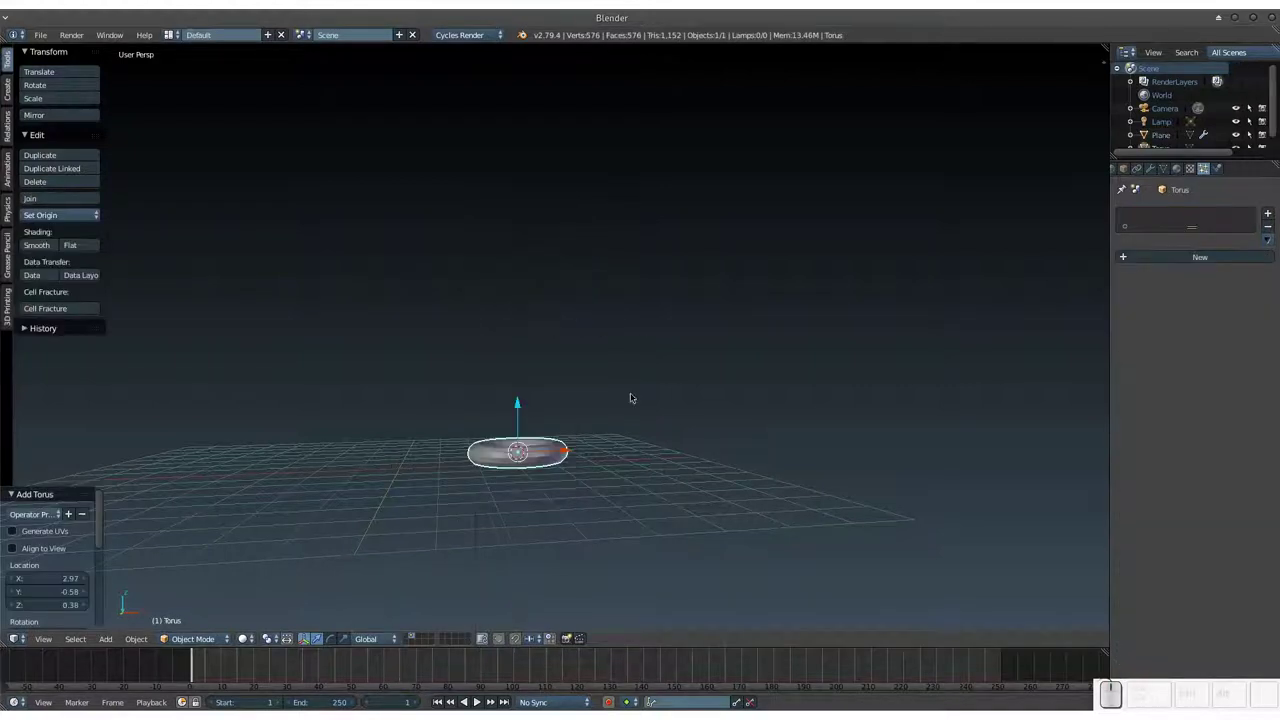
click(409, 636)
middle_click(459, 459)
key(shift+z)
key(shift+z)
key(shift+c)
click(494, 449)
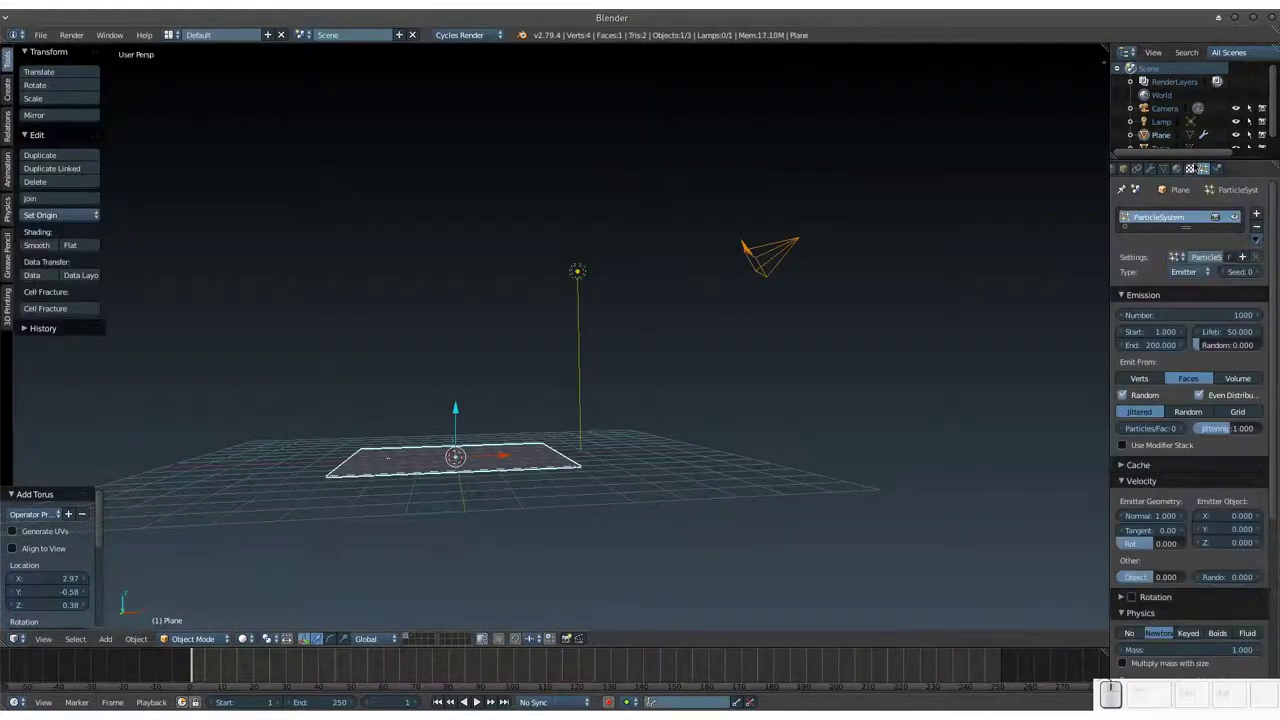
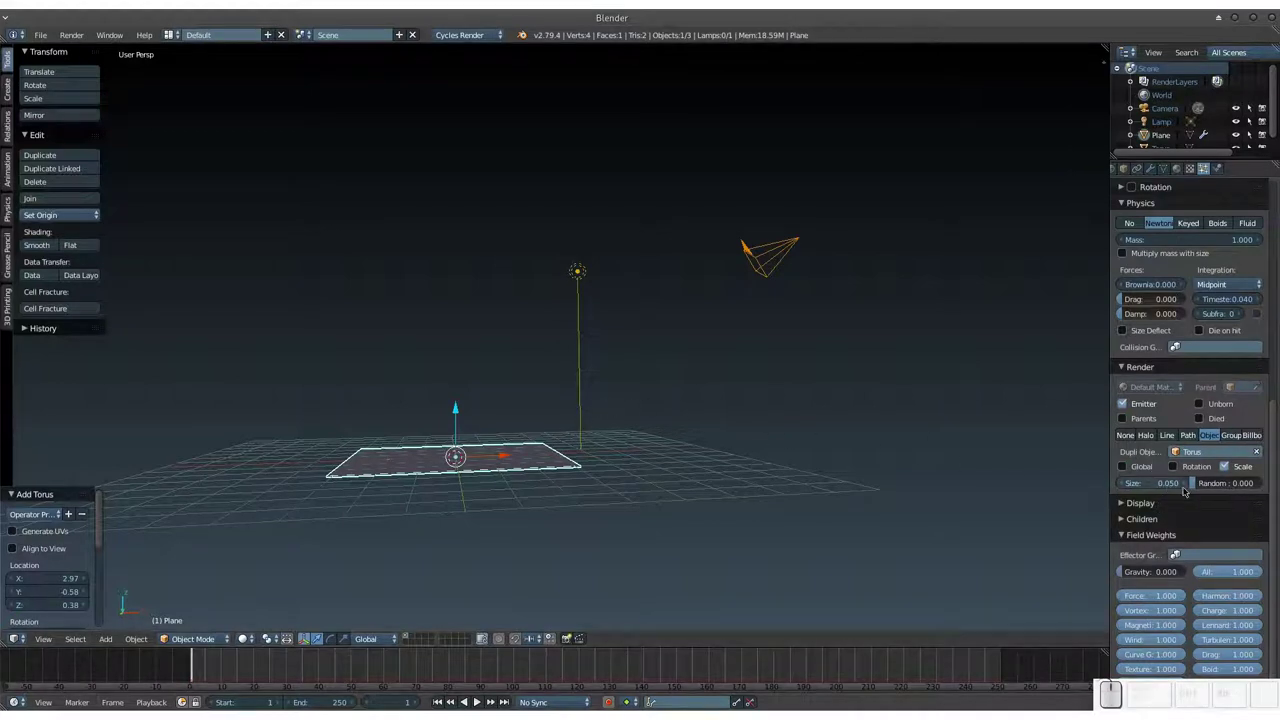
Step: Render particles as tori with size 0.1 and random 1.0, then preview them rising
click(1188, 485)
click(1188, 487)
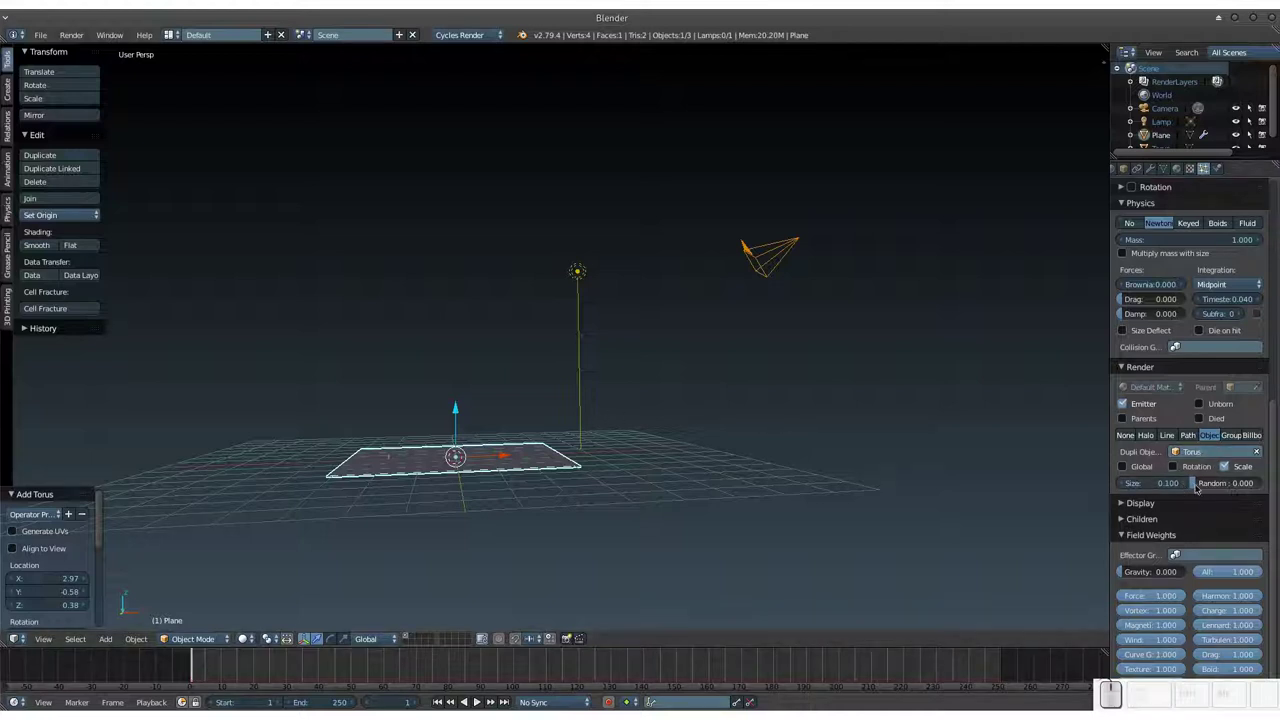
click(1199, 486)
key(shift+a)
key(alt+a)
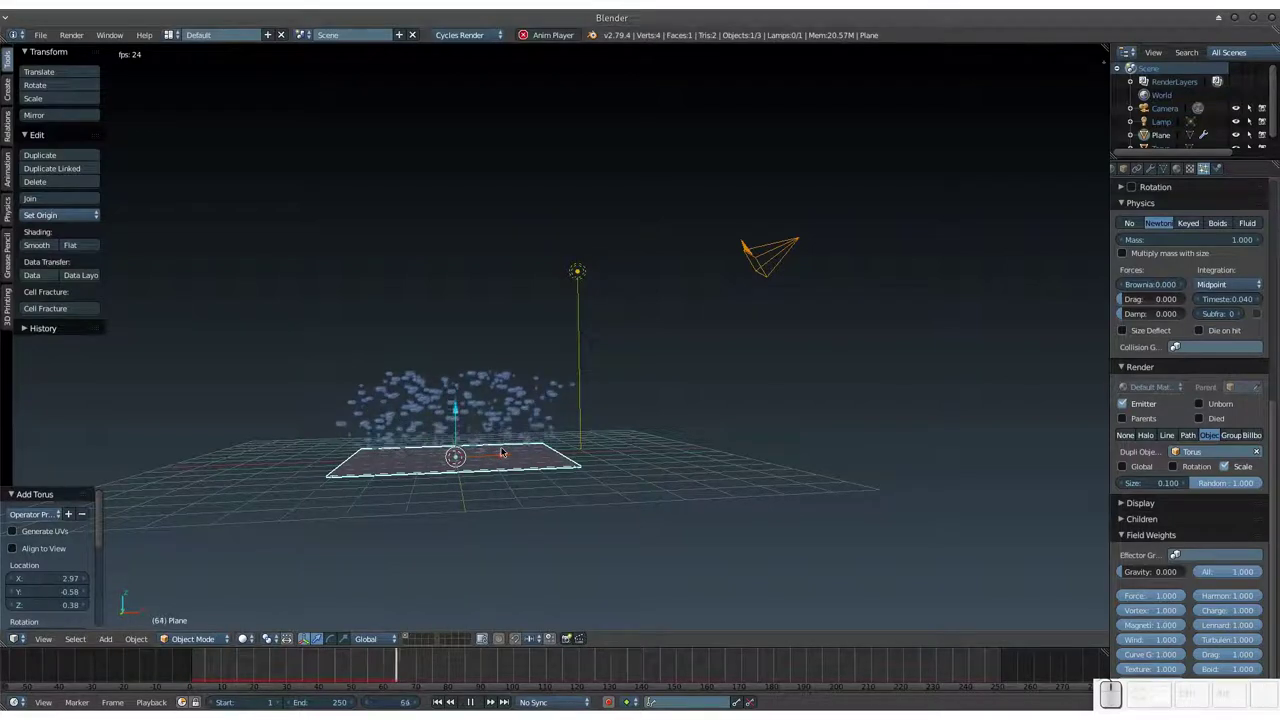
key(Escape)
drag(550, 444, 547, 444)
key(shift+a)
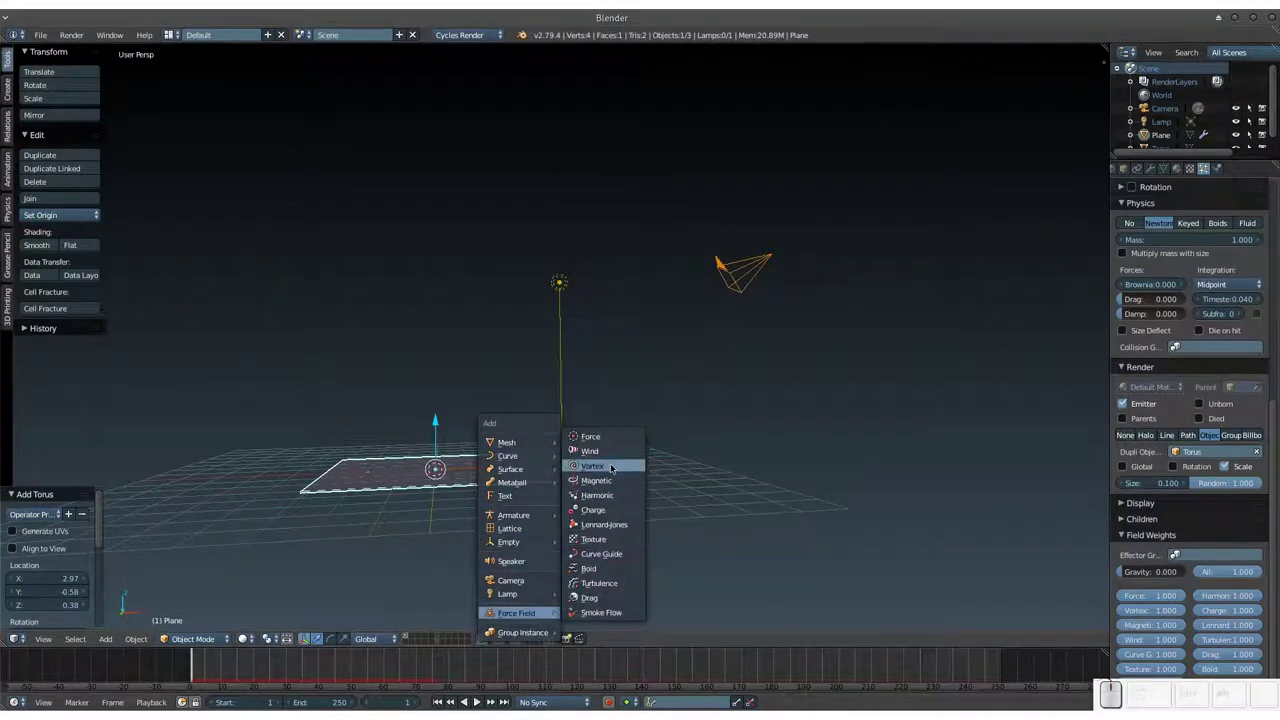
Step: Add a vortex force field to the scene and switch to solid shading
click(614, 468)
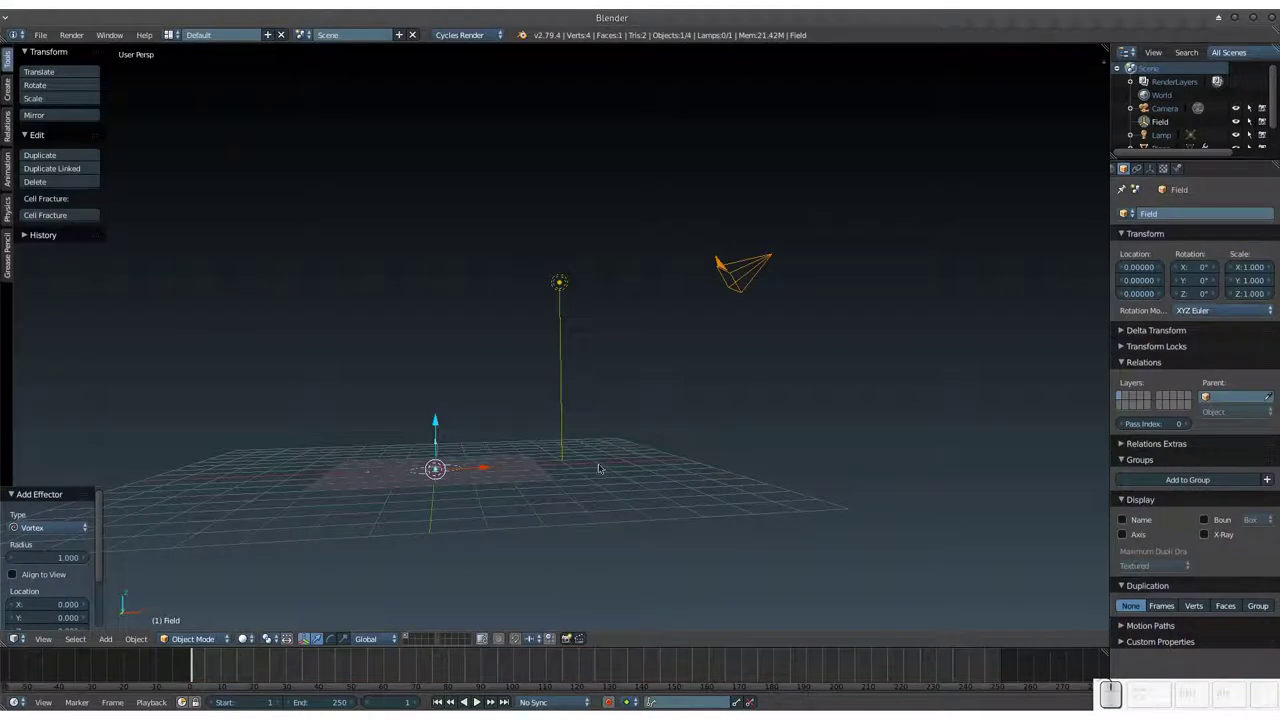
key(KP_Add)
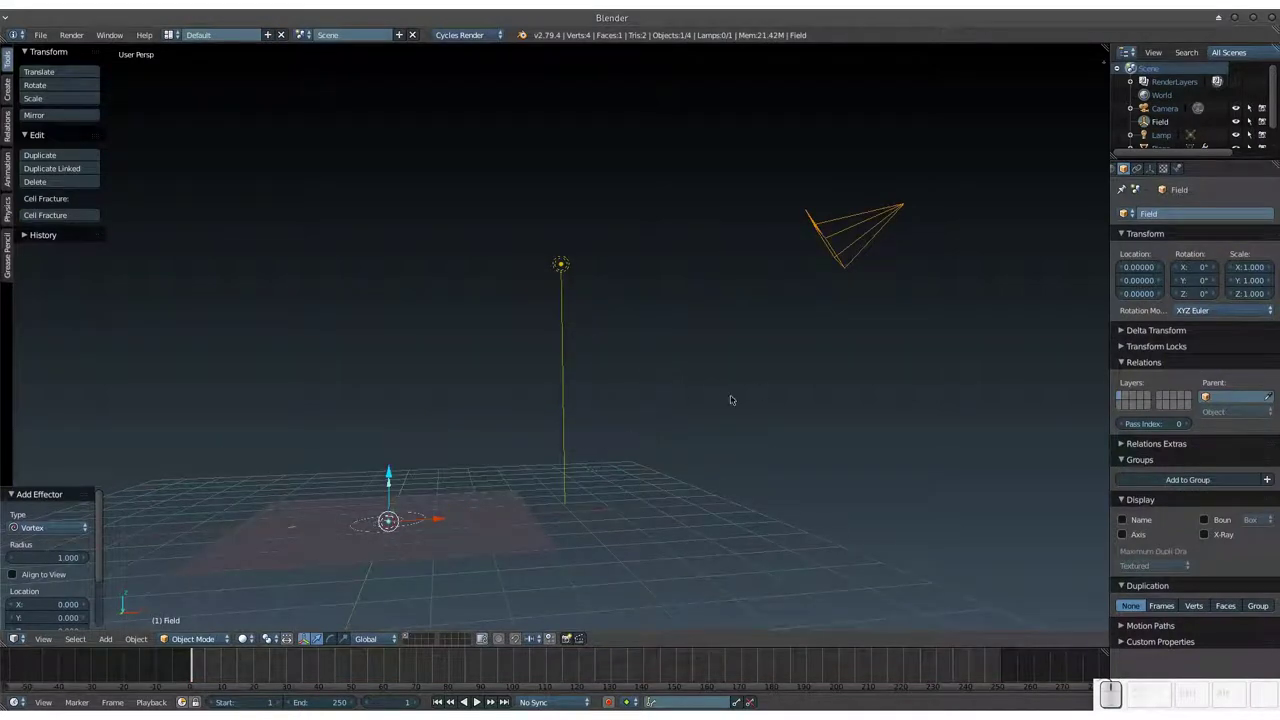
middle_click(492, 447)
right_click(543, 428)
right_click(616, 490)
middle_click(594, 425)
key(KP_Add)
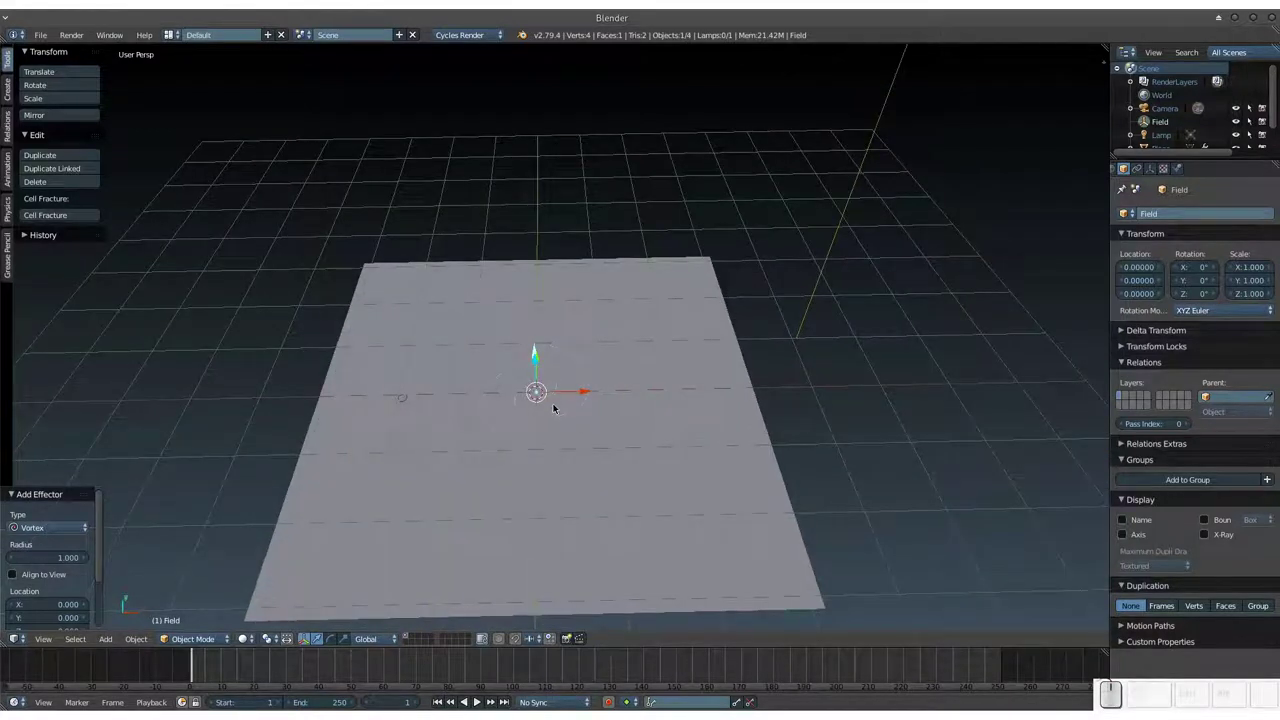
Step: Position the vortex field at the plane's centre
right_click(544, 389)
click(546, 399)
right_click(567, 387)
drag(567, 387, 560, 345)
click(564, 380)
middle_click(561, 383)
click(561, 393)
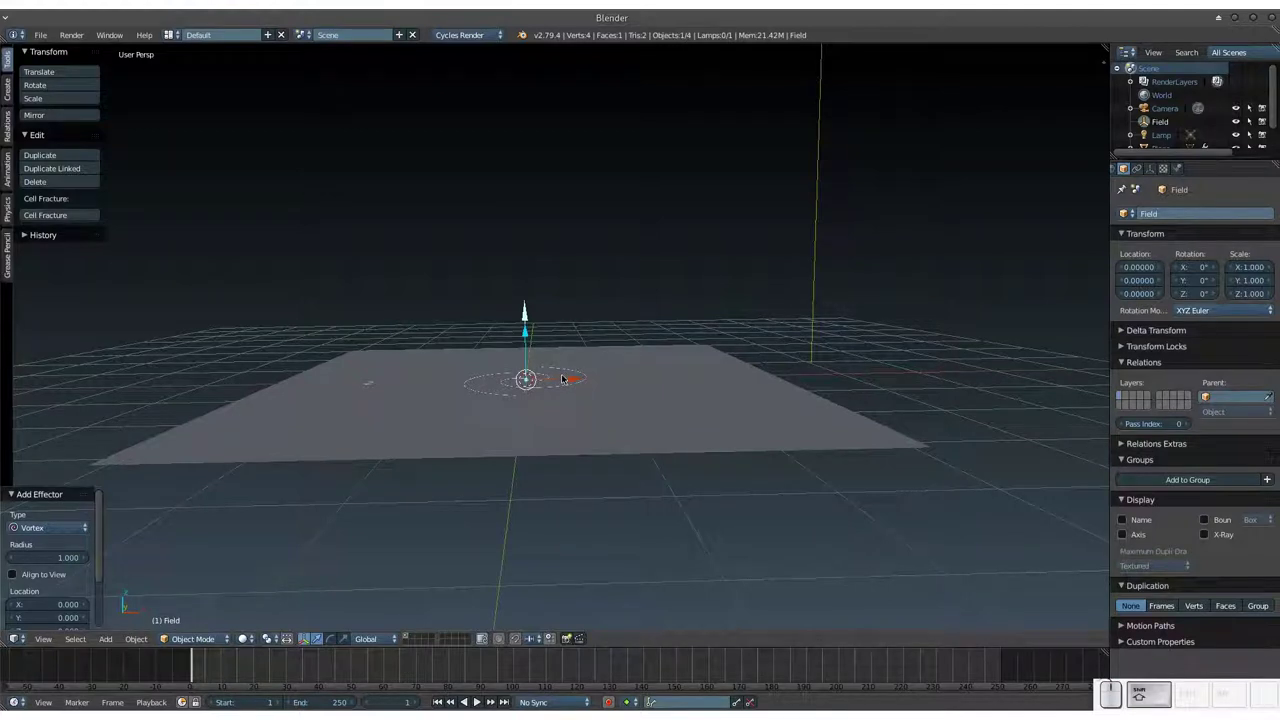
key(shift+a)
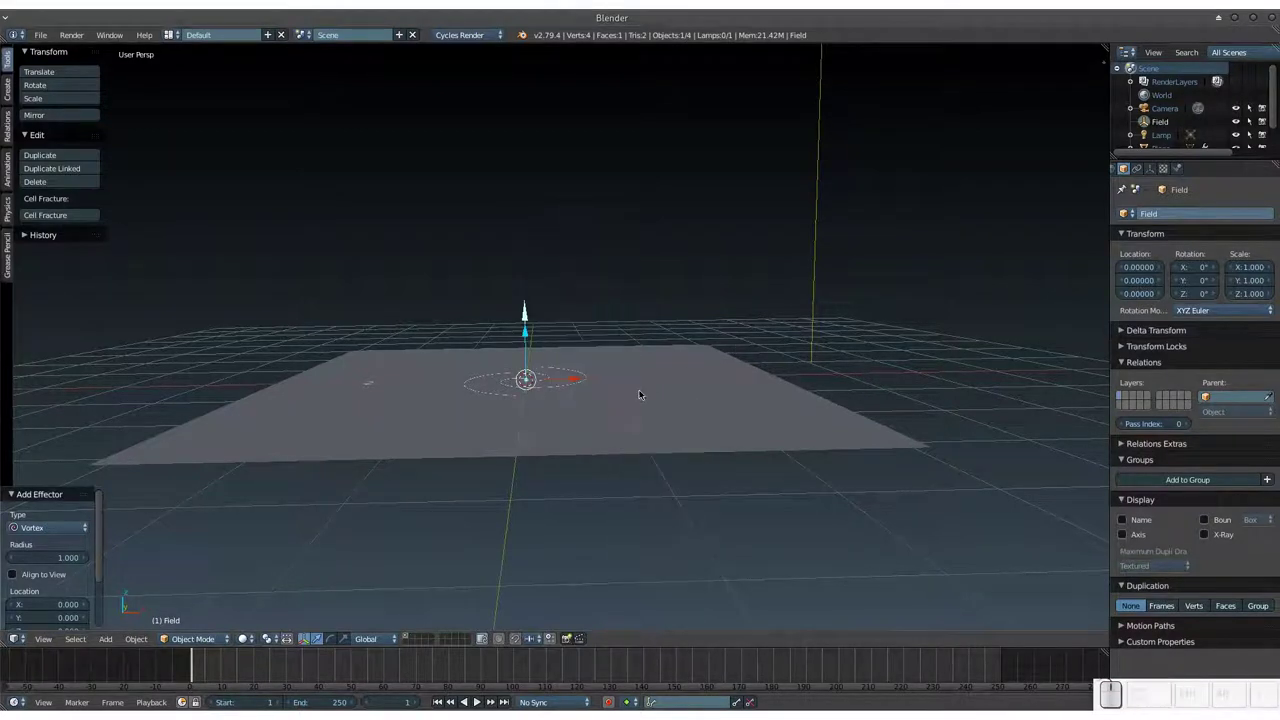
Step: Play the animation to watch the tori swirl around the vortex, then rewind
key(alt+a)
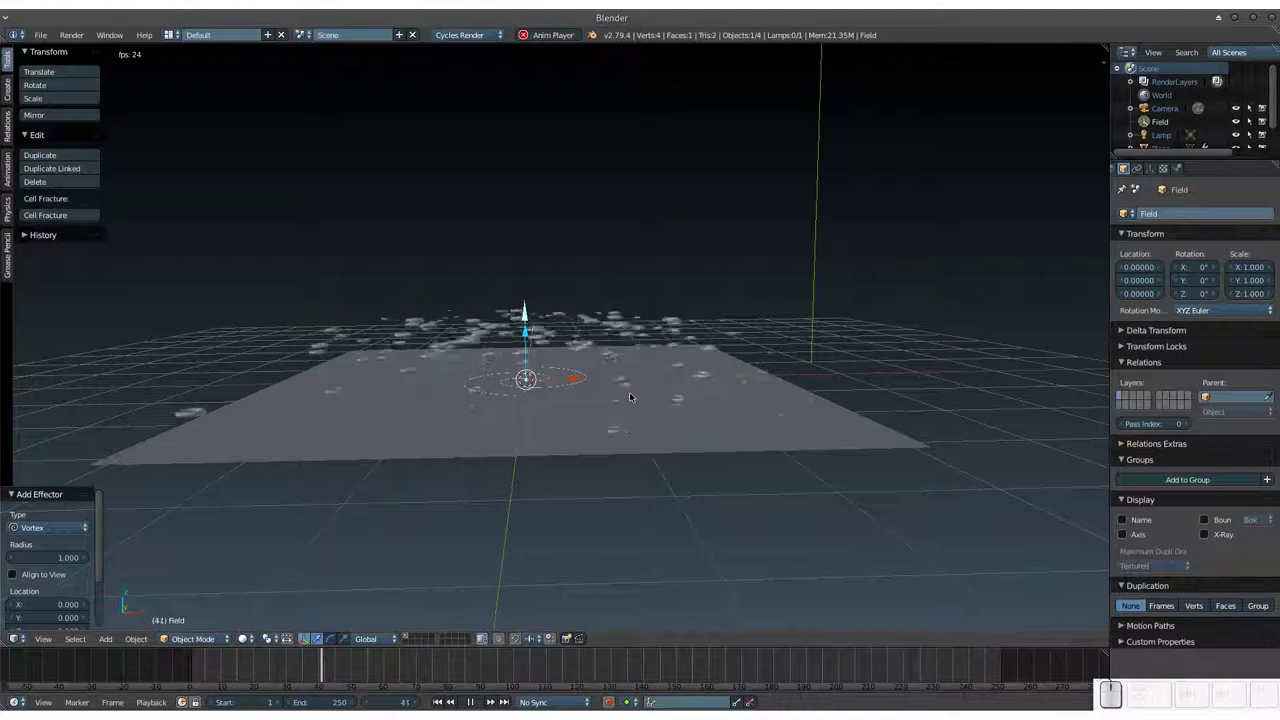
middle_click(613, 398)
scroll(up, 3)
middle_click(613, 420)
scroll(up, 3)
click(610, 422)
middle_click(597, 430)
drag(595, 432, 595, 384)
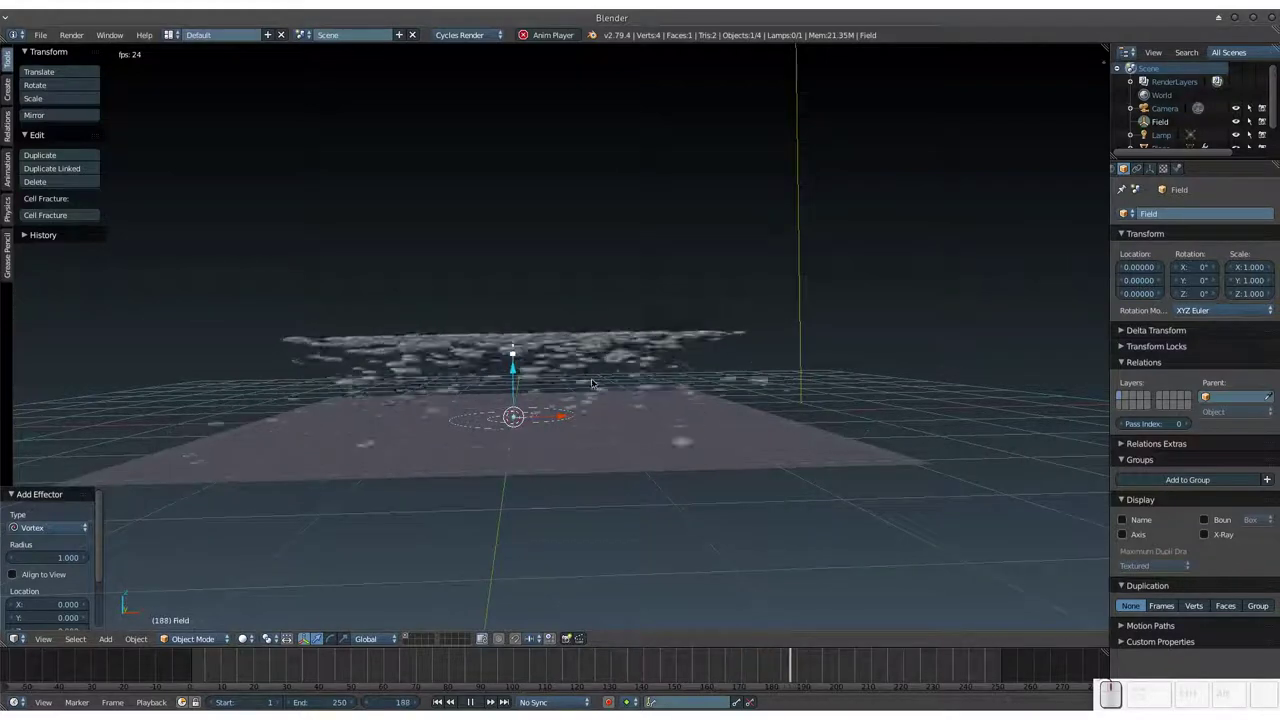
drag(596, 390, 594, 397)
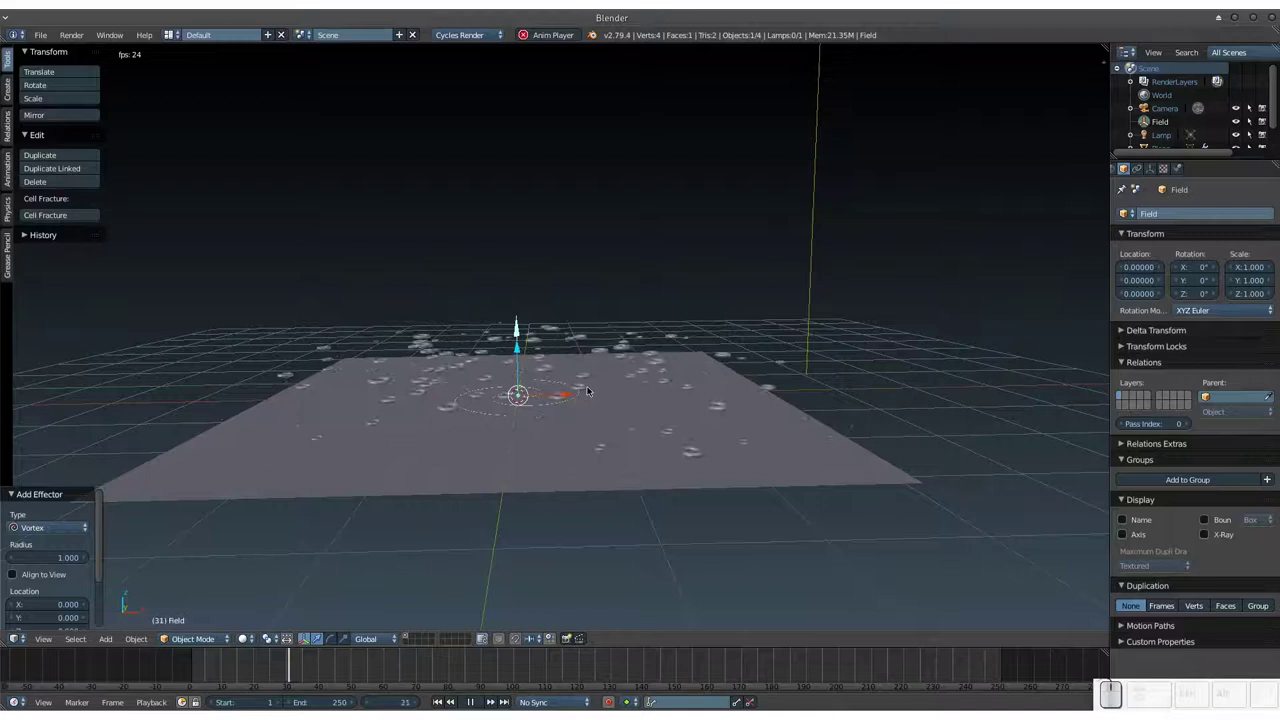
click(594, 400)
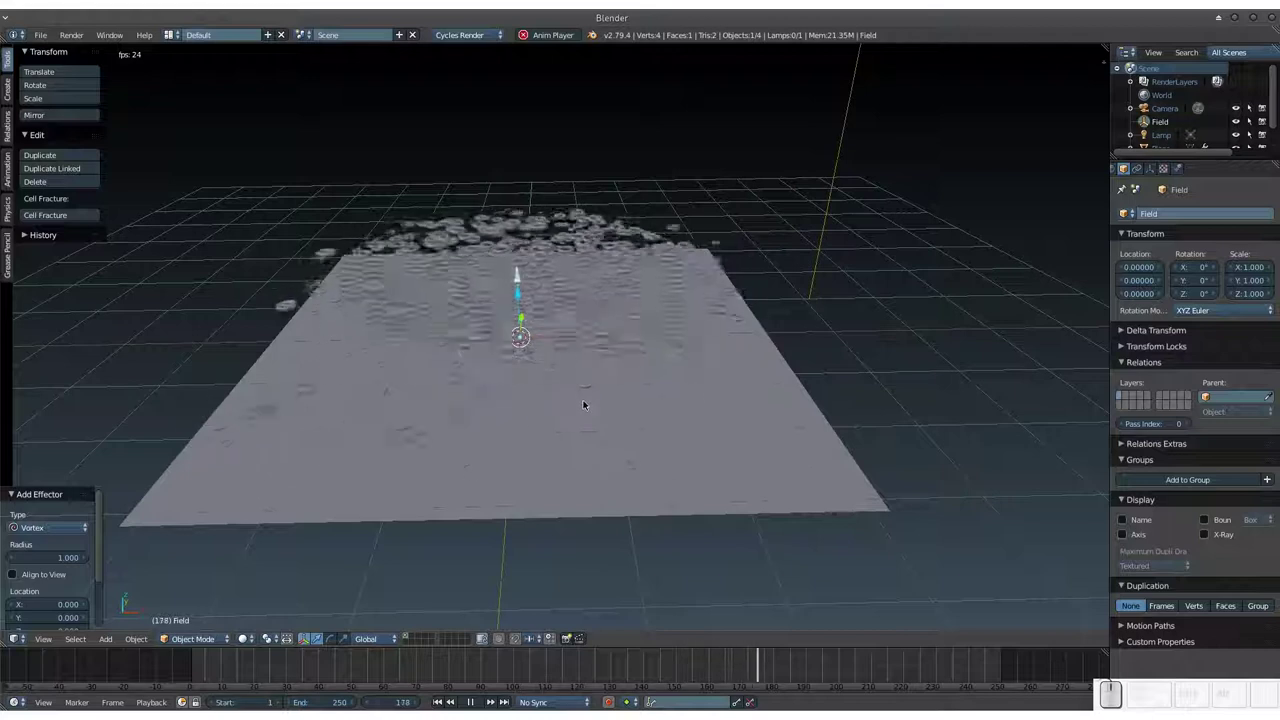
key(Escape)
Step: Set the vortex field's strength and inflow to 10 in its Physics settings
right_click(581, 334)
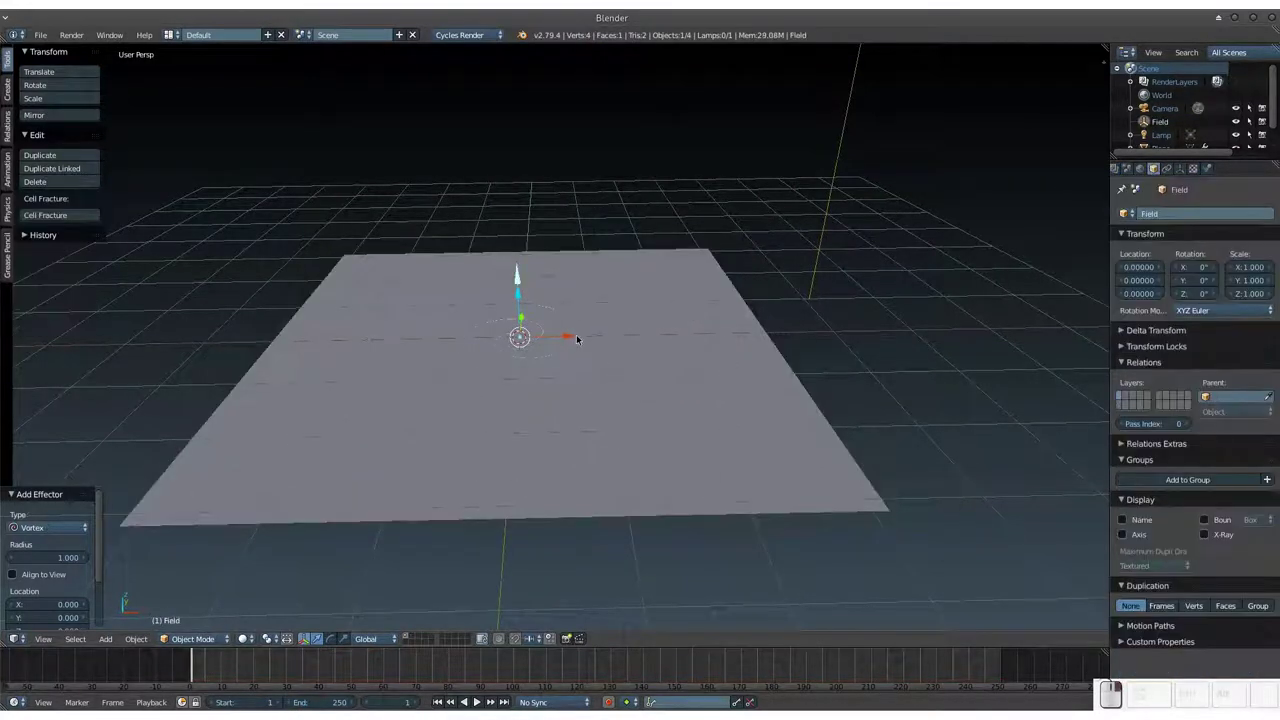
click(1208, 172)
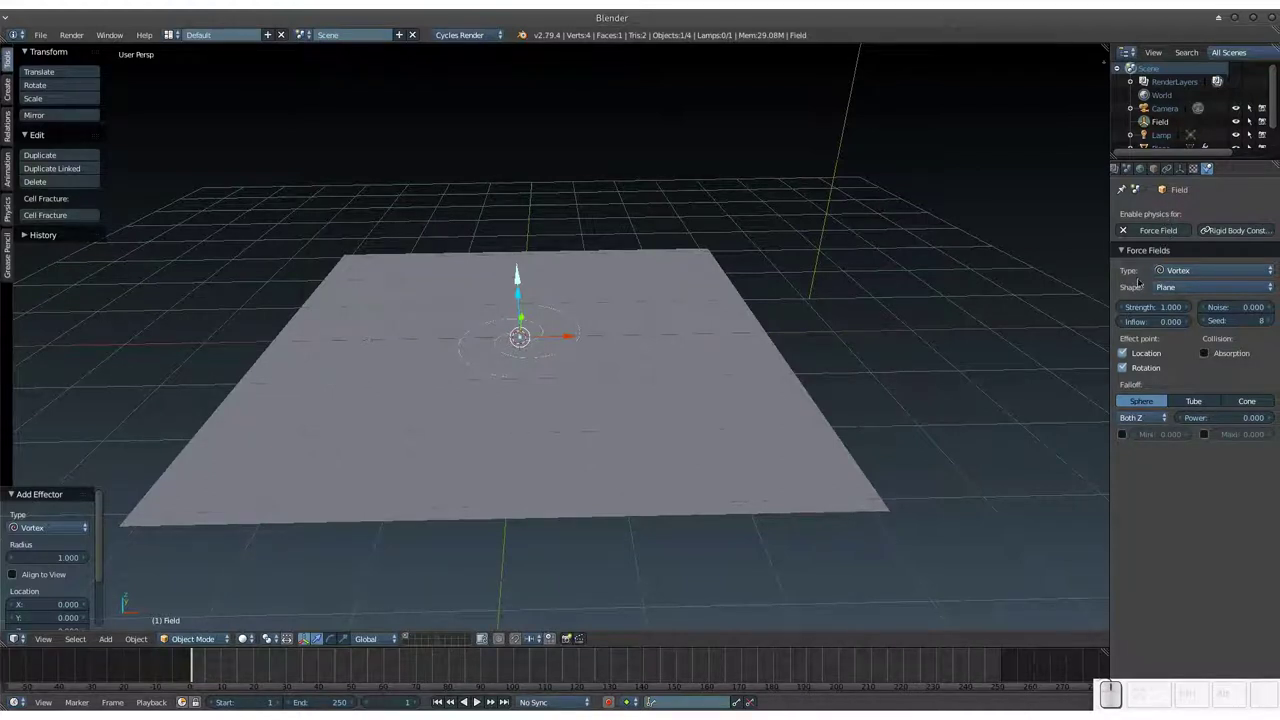
click(1167, 312)
key(KP_1)
key(KP_0)
key(KP_Enter)
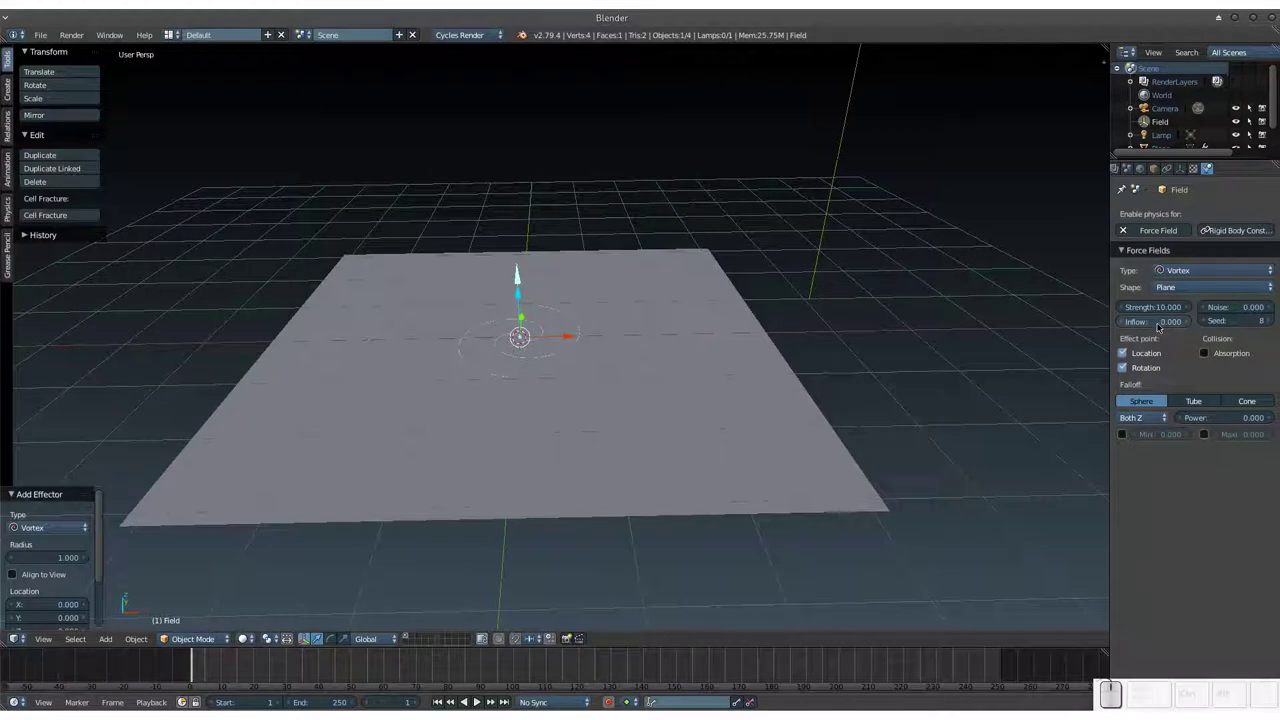
click(1163, 326)
key(KP_1)
key(KP_0)
key(KP_Enter)
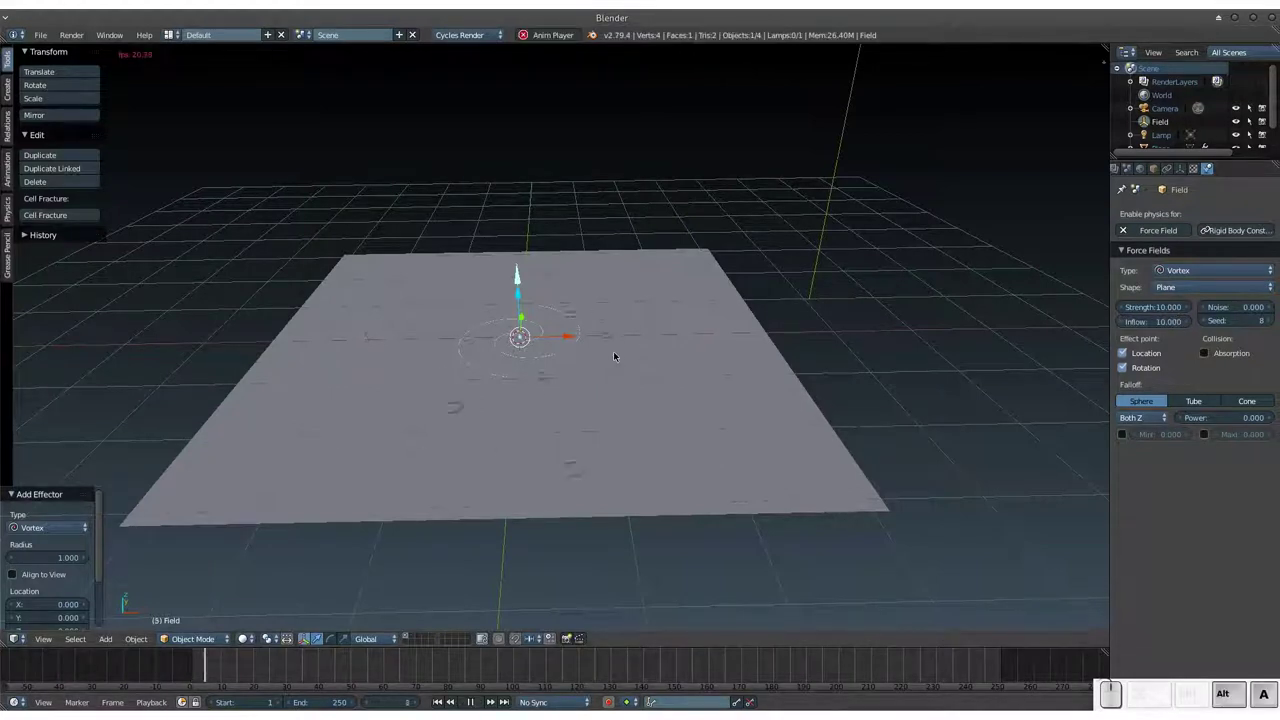
Step: Test the particles' motion and reset the inflow value to 0
drag(599, 356, 614, 308)
drag(614, 308, 1166, 325)
click(1166, 325)
key(KP_0)
key(KP_Enter)
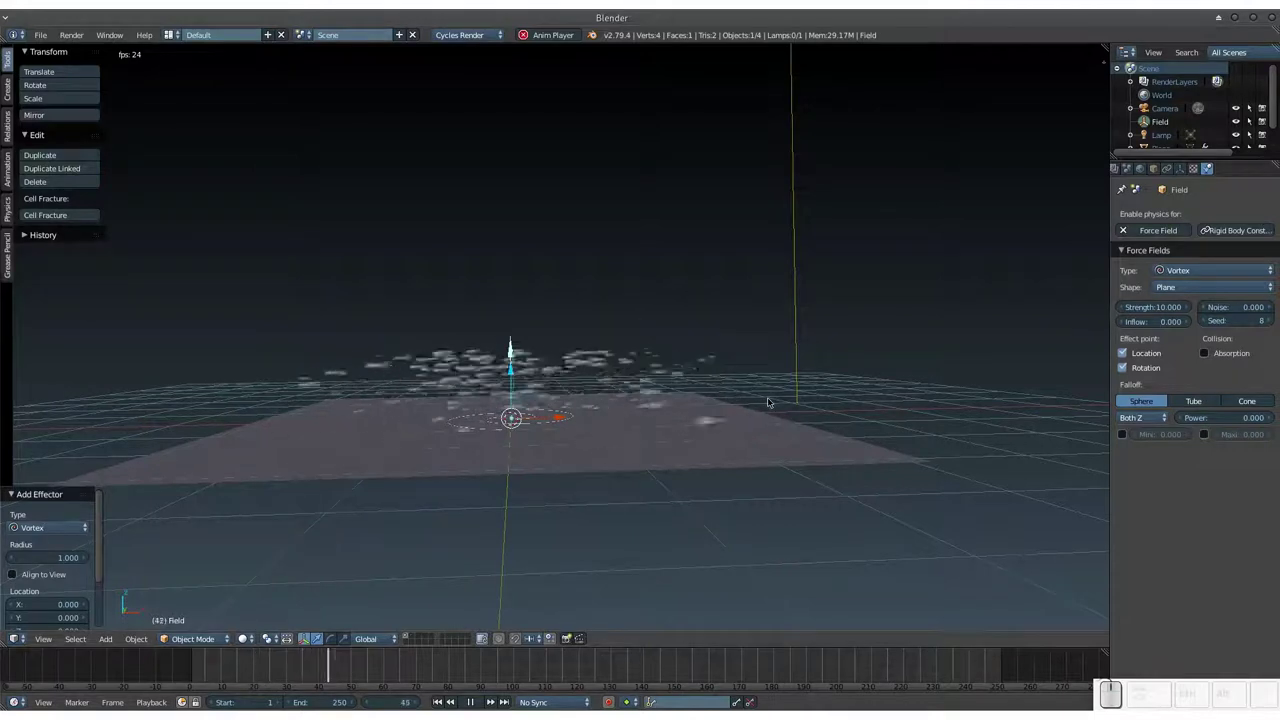
click(762, 435)
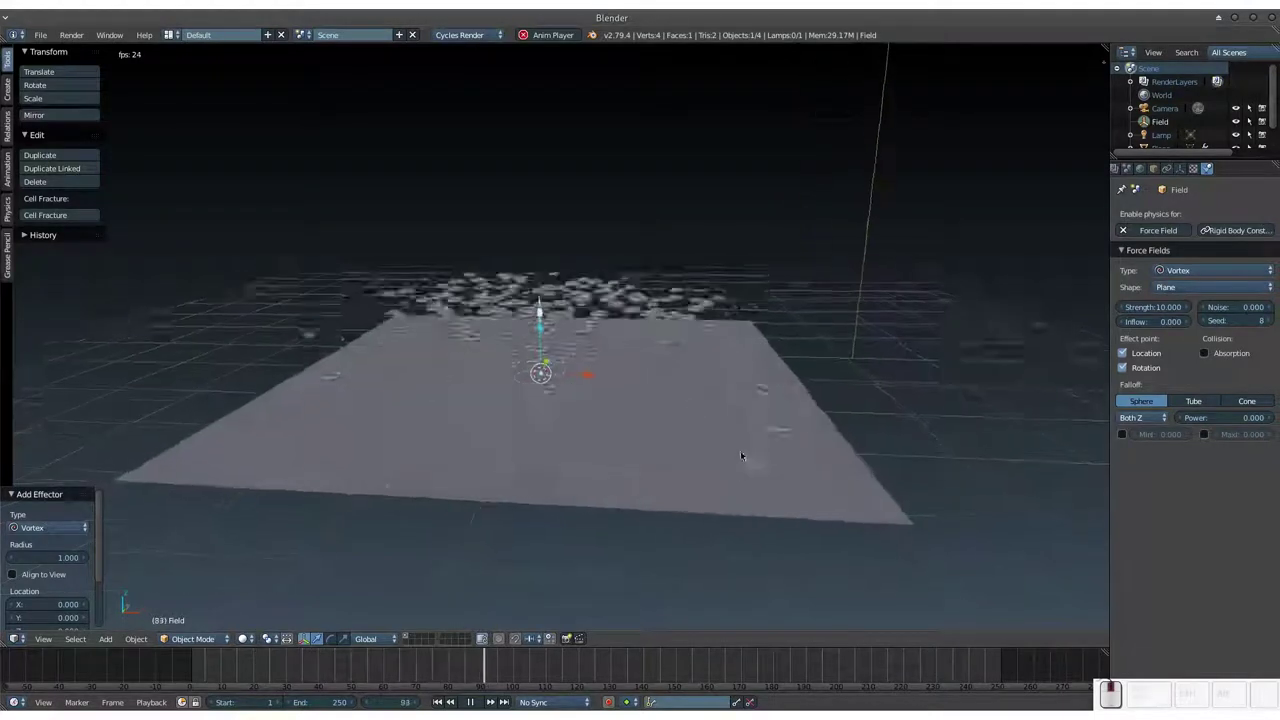
drag(739, 436, 743, 420)
middle_click(743, 420)
Step: Try a stronger vortex strength and watch the particles swirl from several angles
click(1163, 309)
key(KP_9)
key(KP_0)
key(KP_Enter)
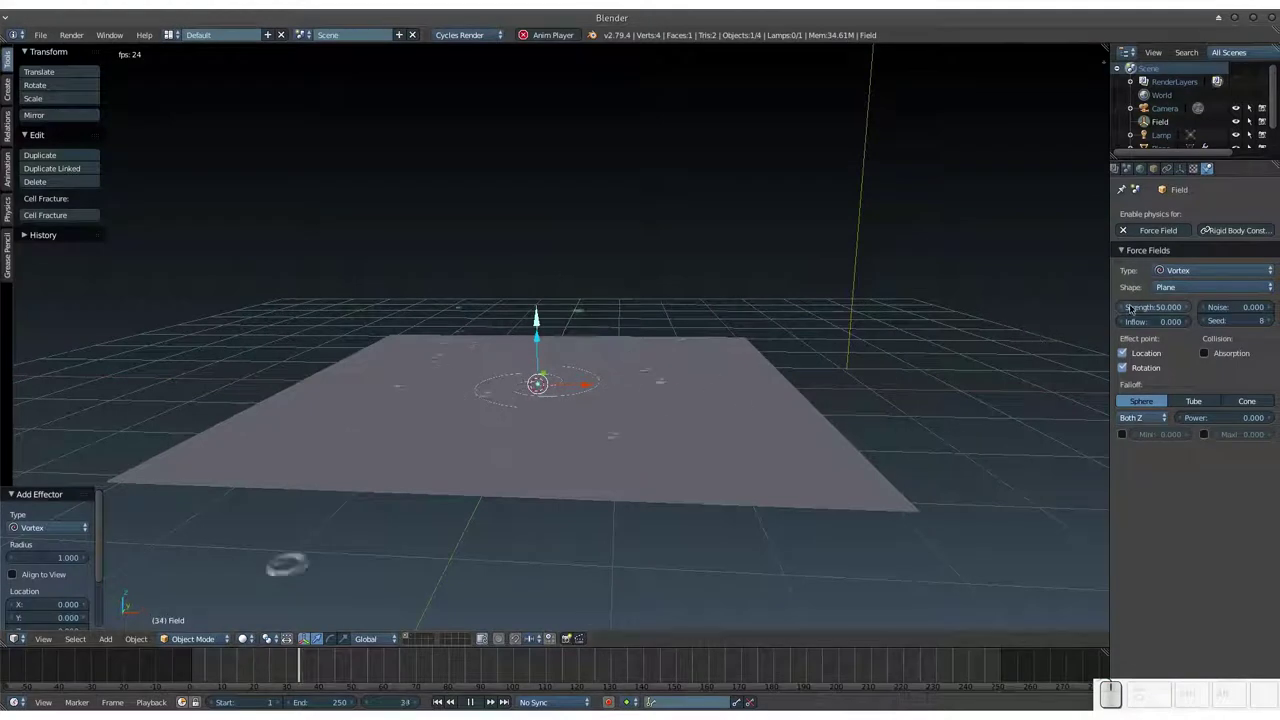
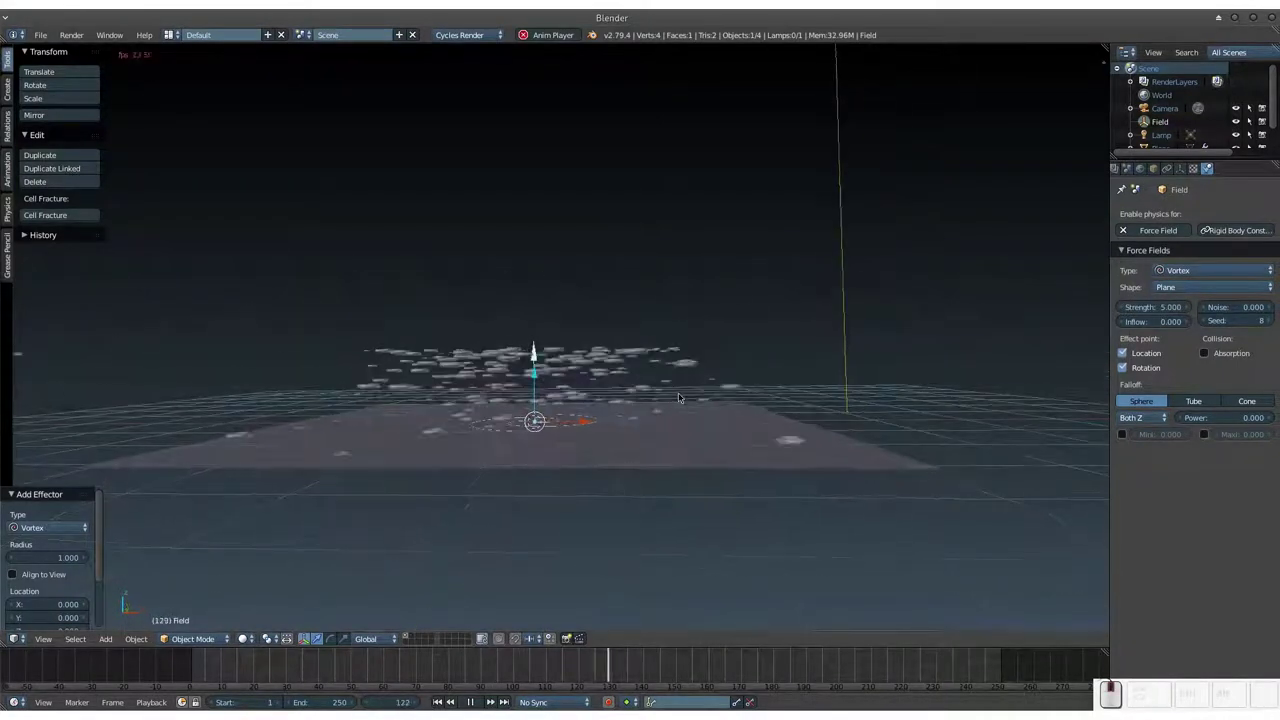
drag(679, 409, 667, 438)
click(667, 438)
middle_click(665, 431)
drag(667, 436, 678, 399)
drag(678, 399, 681, 394)
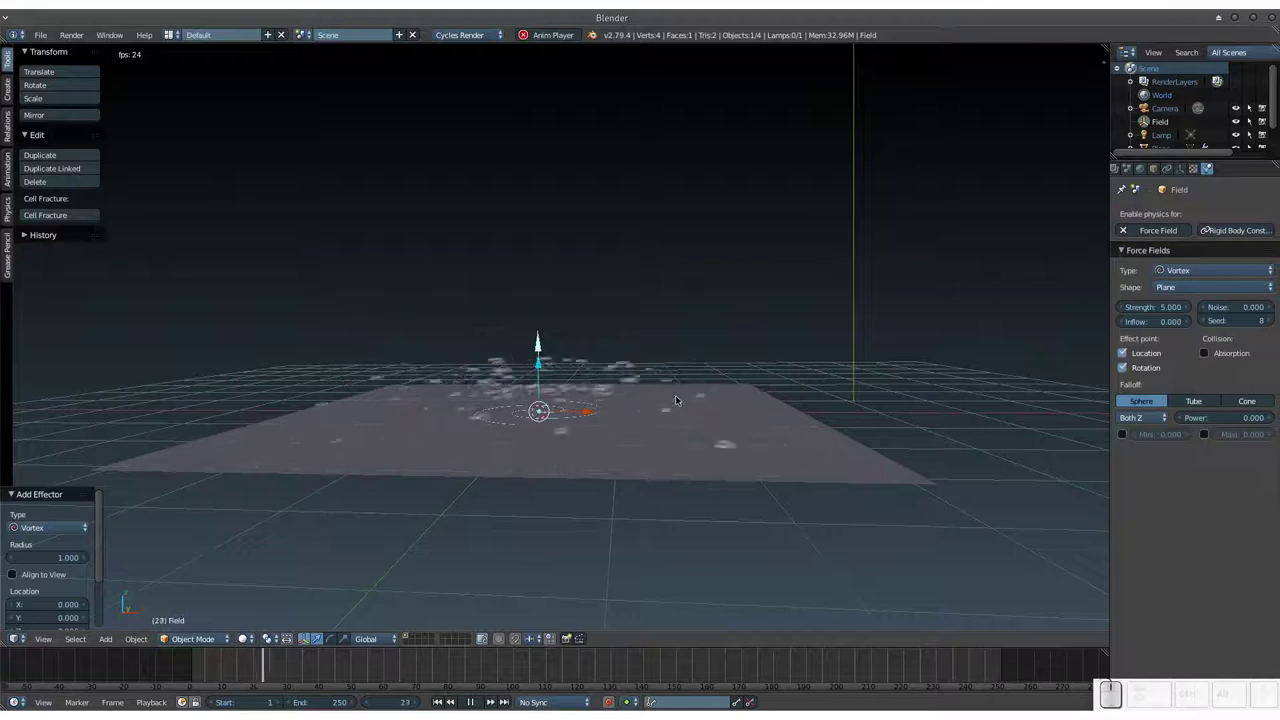
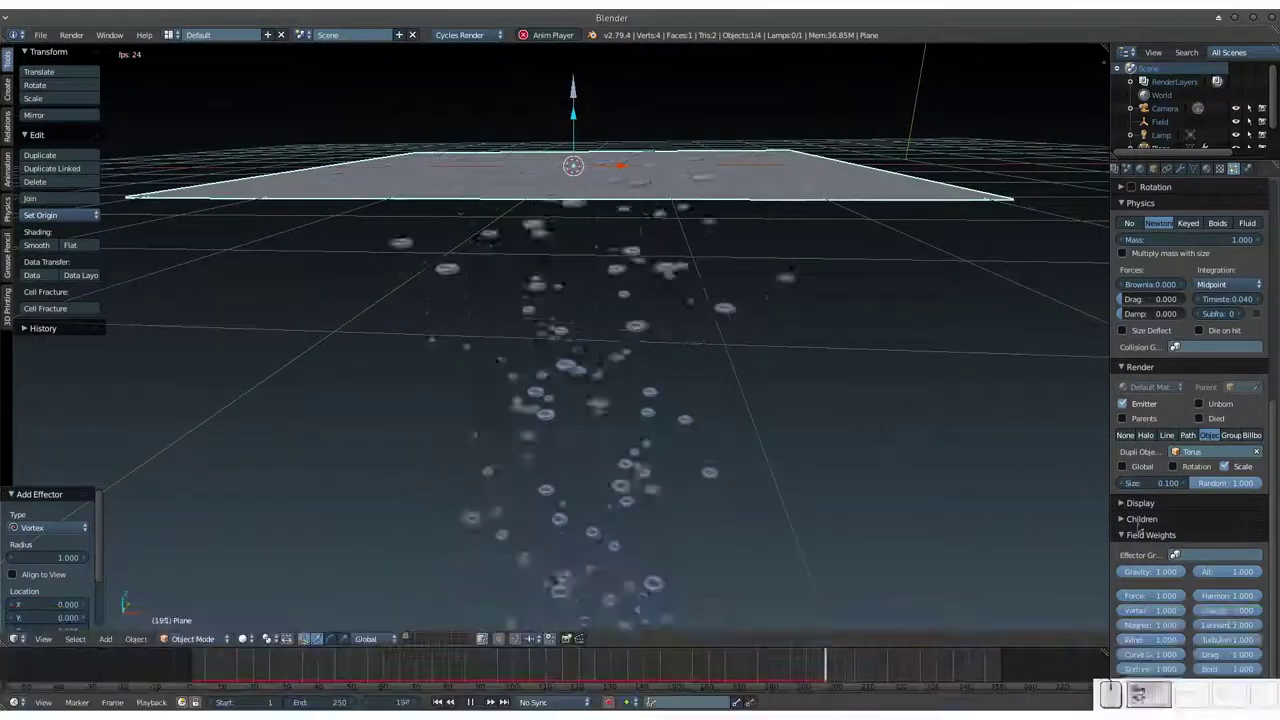
Step: Set the particles' gravity field weight to -1 so the tori rise
click(1143, 575)
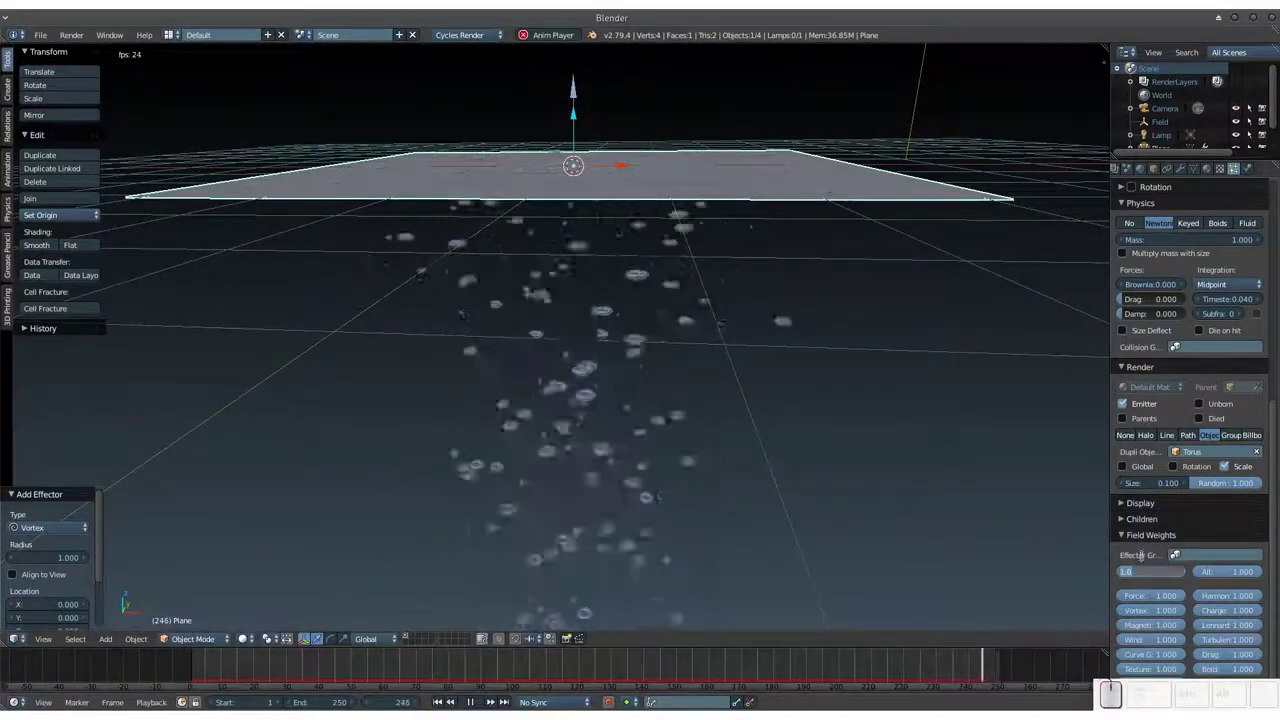
key(KP_Subtract)
key(KP_1)
key(KP_Enter)
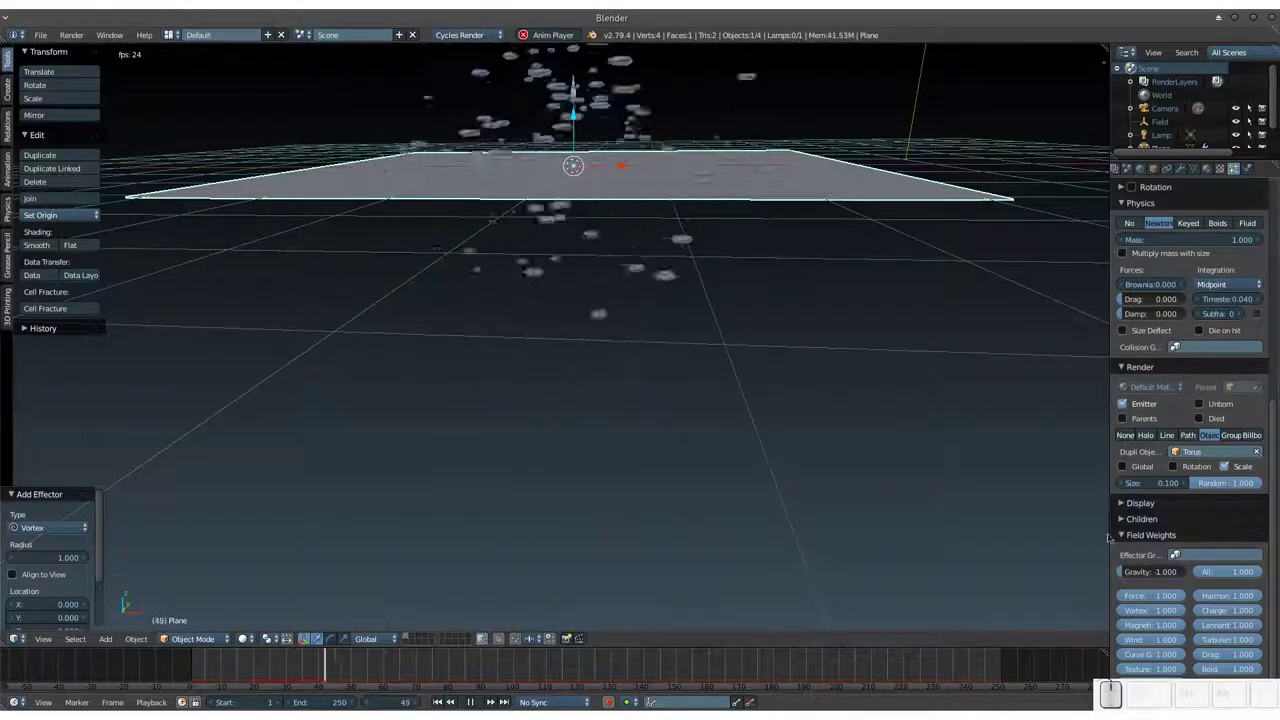
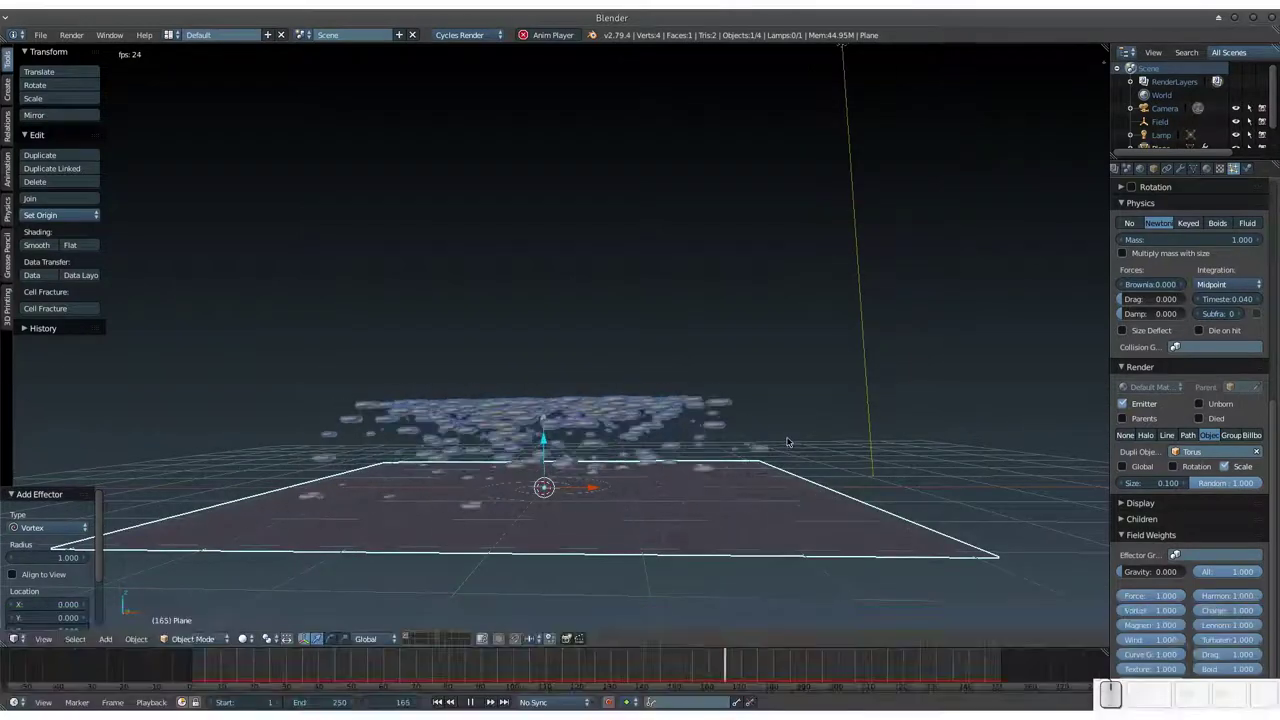
drag(777, 462, 776, 445)
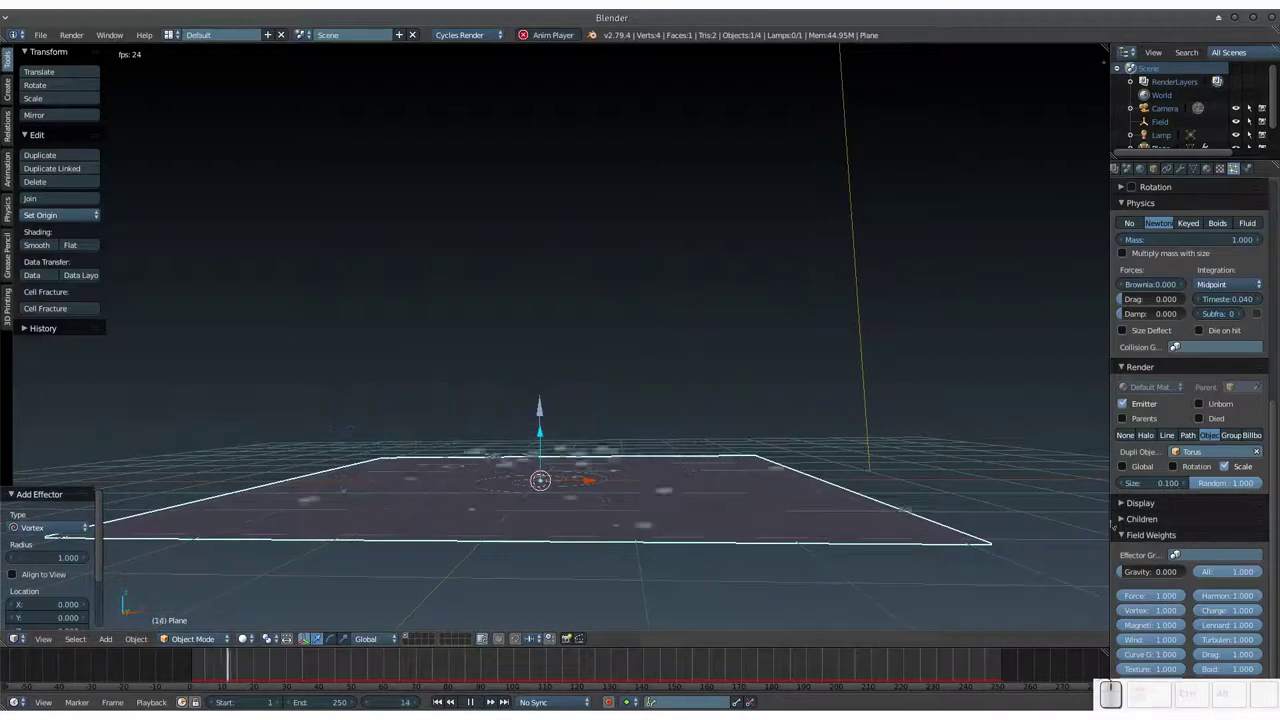
Step: Re-enter the -1 gravity weight and select the vortex field in the viewport
click(1138, 576)
key(KP_Subtract)
key(KP_1)
key(KP_Enter)
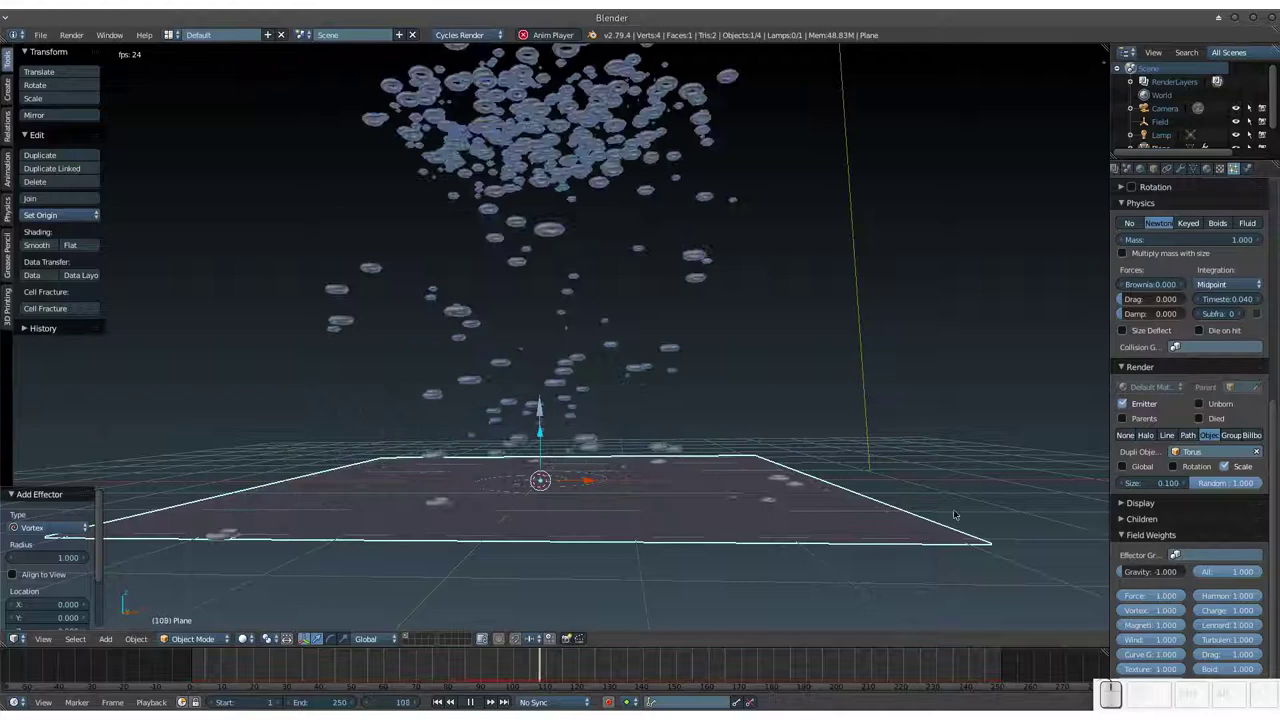
click(763, 439)
click(712, 361)
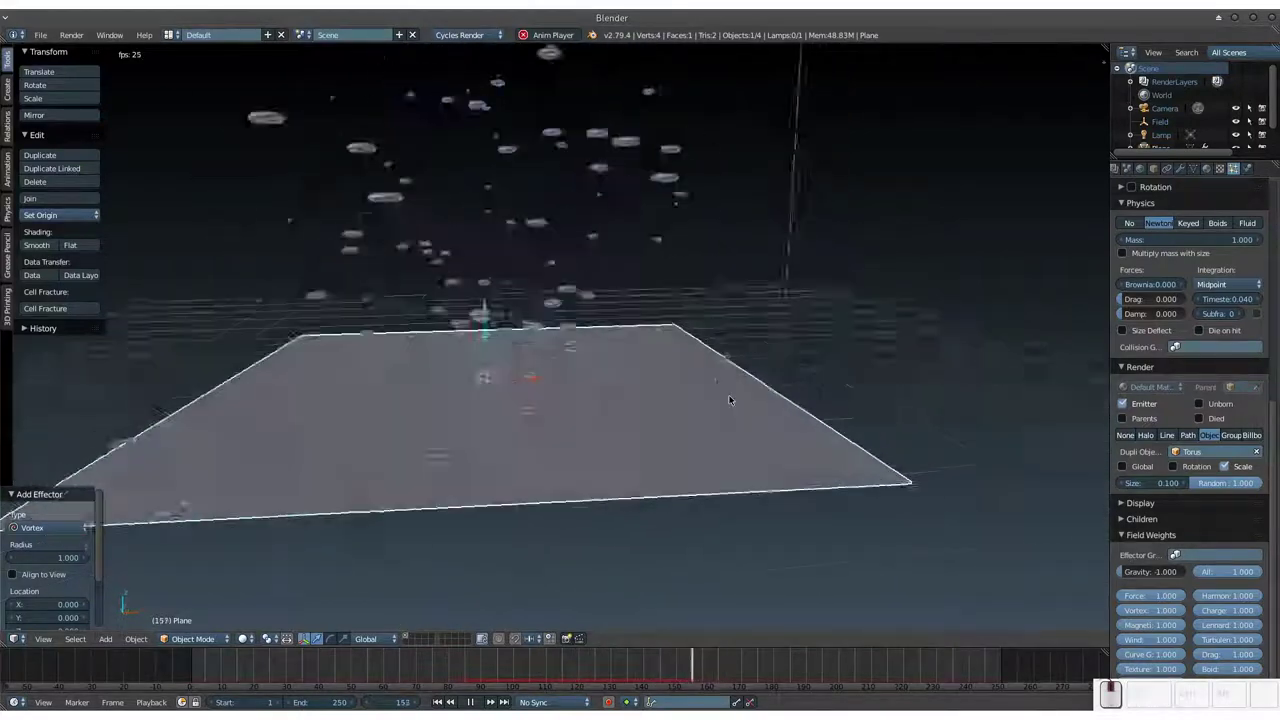
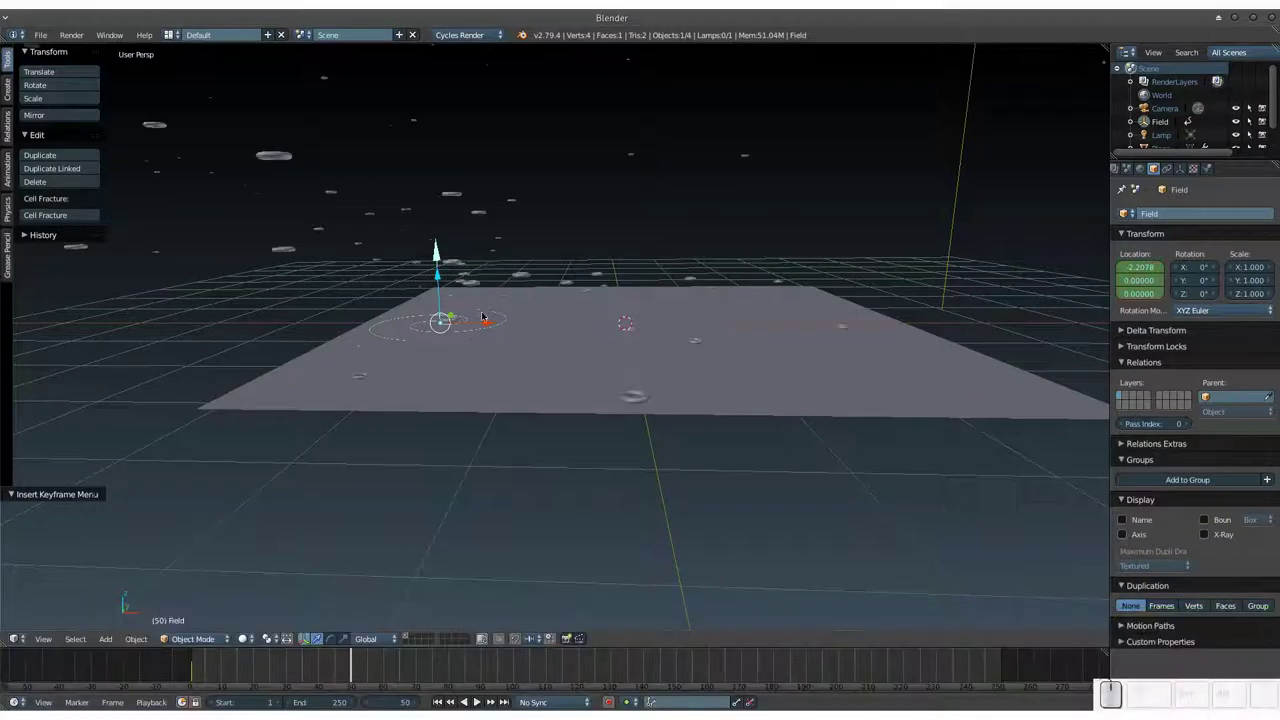
Step: Move the vortex field along Y at frame 50 and keyframe its location
drag(458, 315, 375, 264)
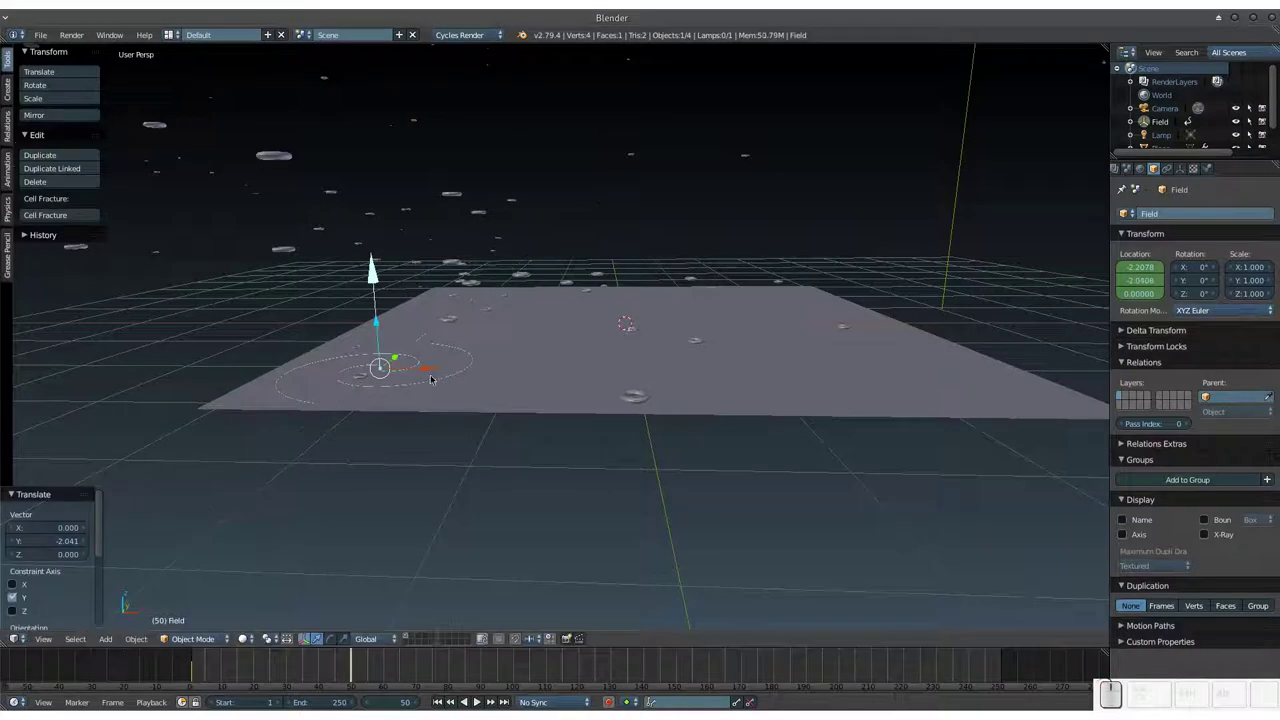
key(i)
click(375, 264)
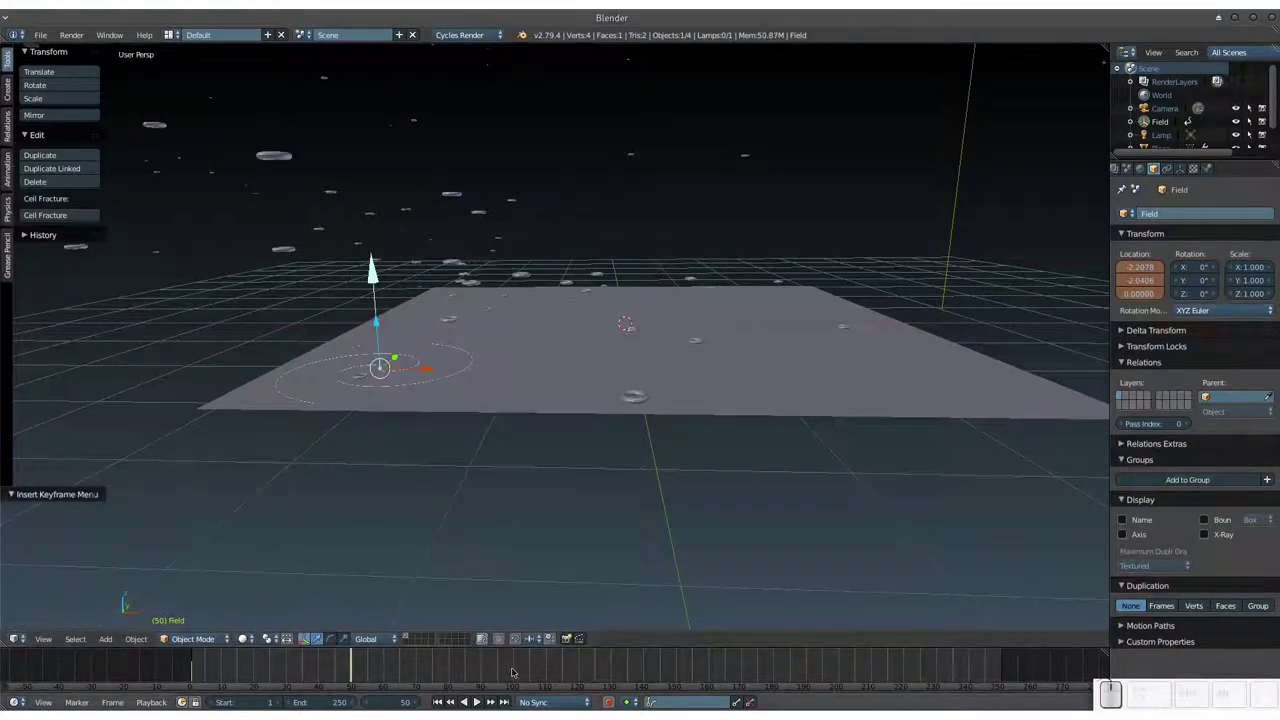
Step: At frame 100 move the field to the plane's right side and keyframe its location
click(375, 264)
drag(375, 264, 933, 387)
key(i)
click(825, 411)
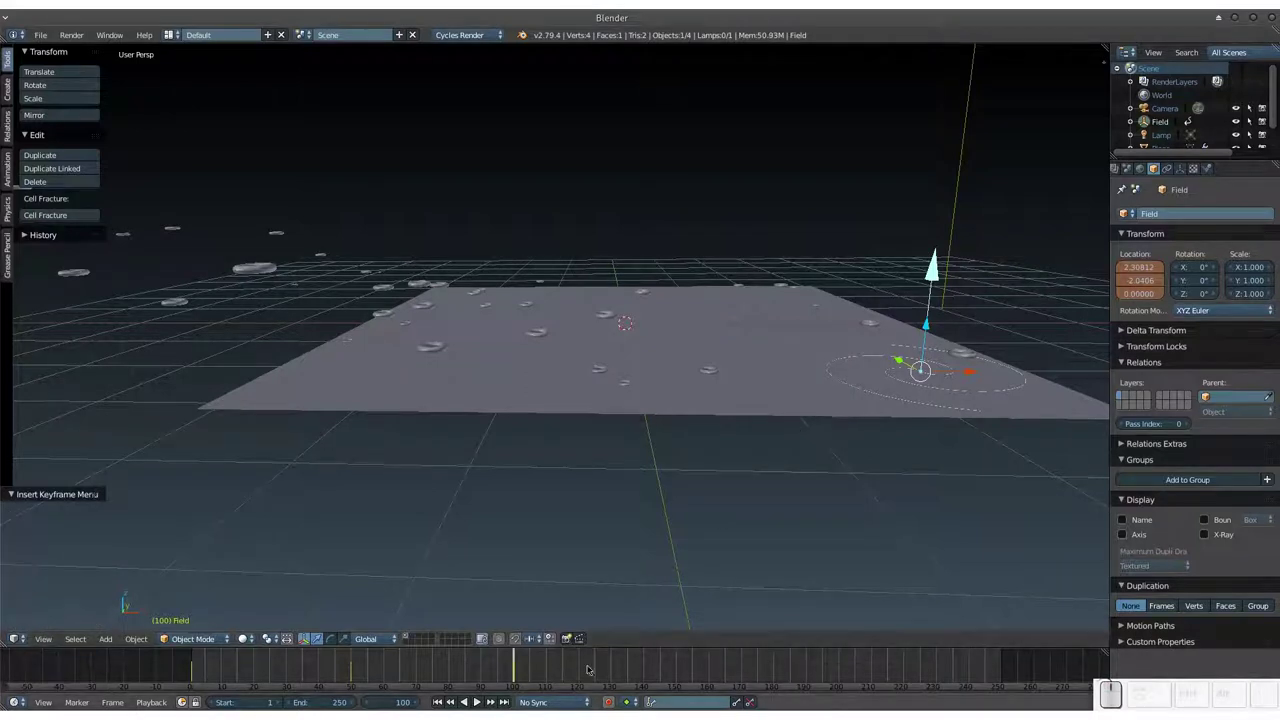
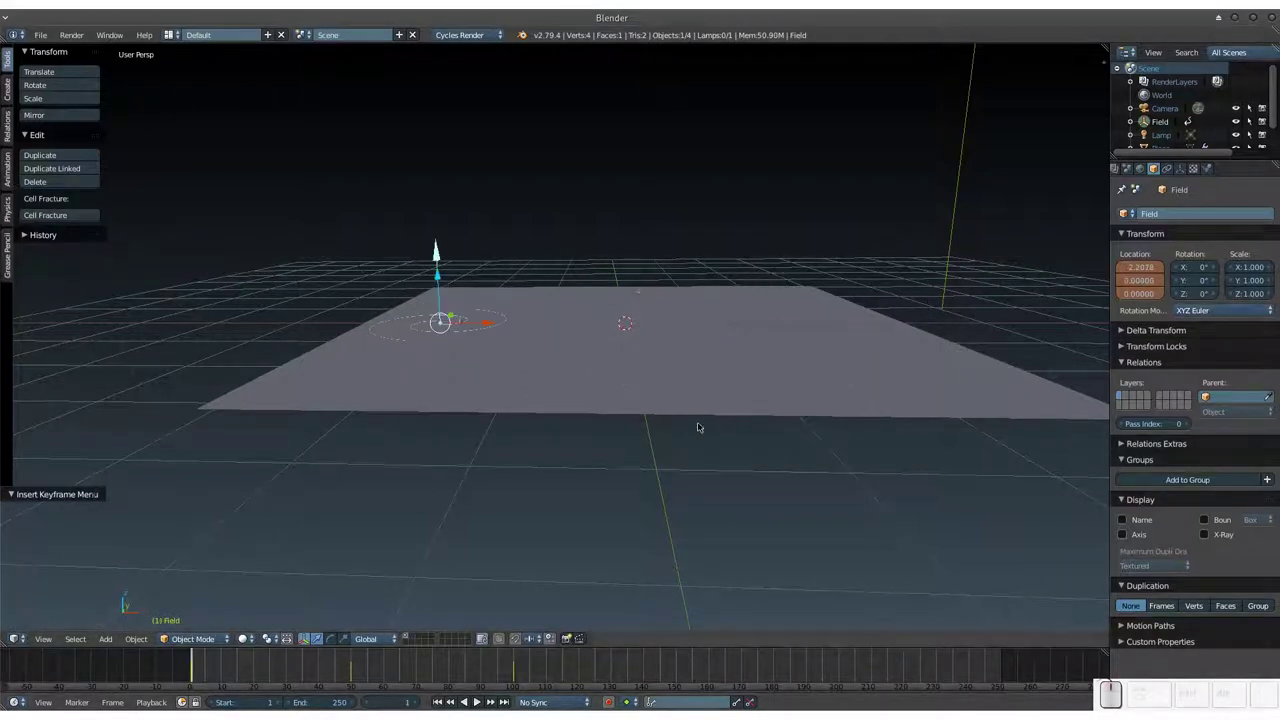
key(alt+a)
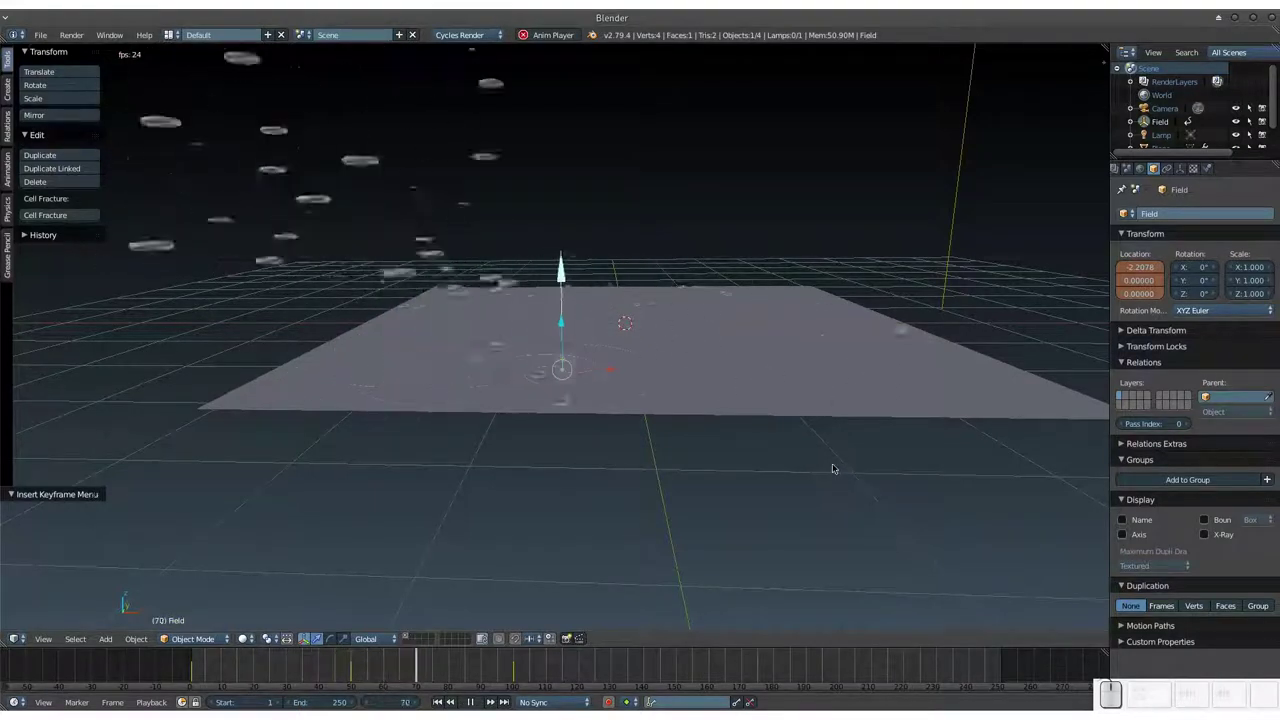
key(KP_Subtract)
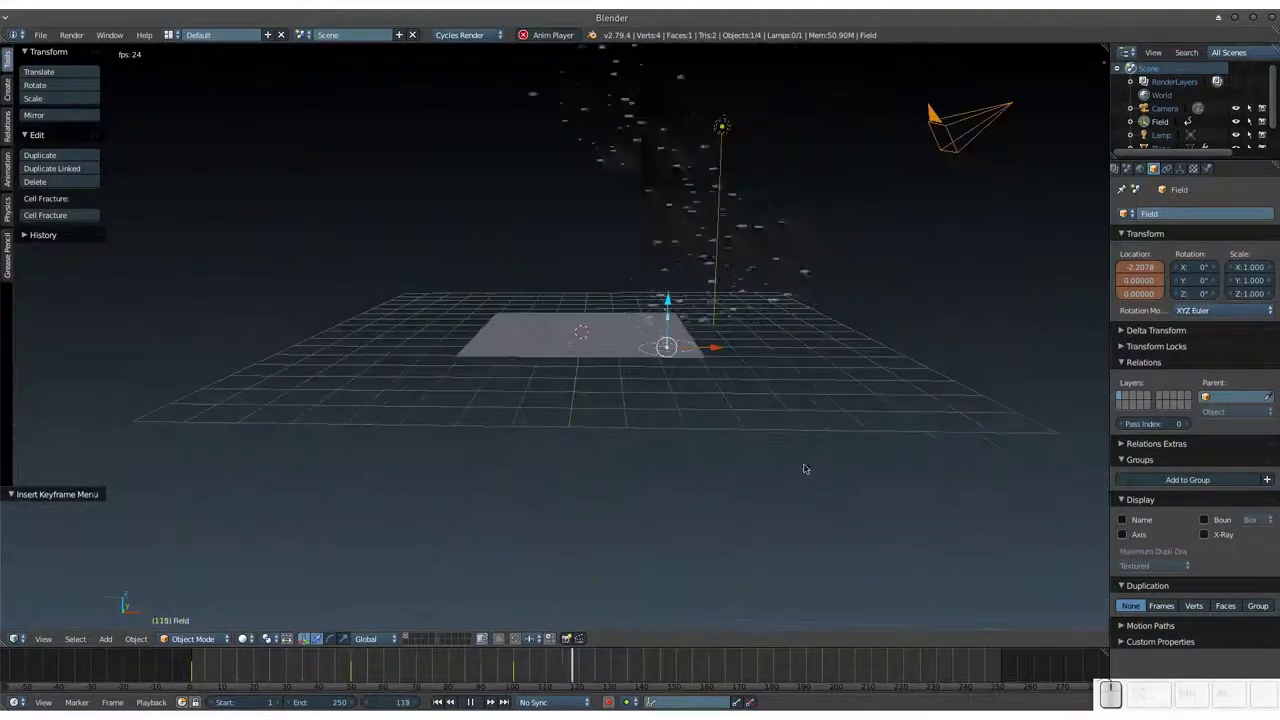
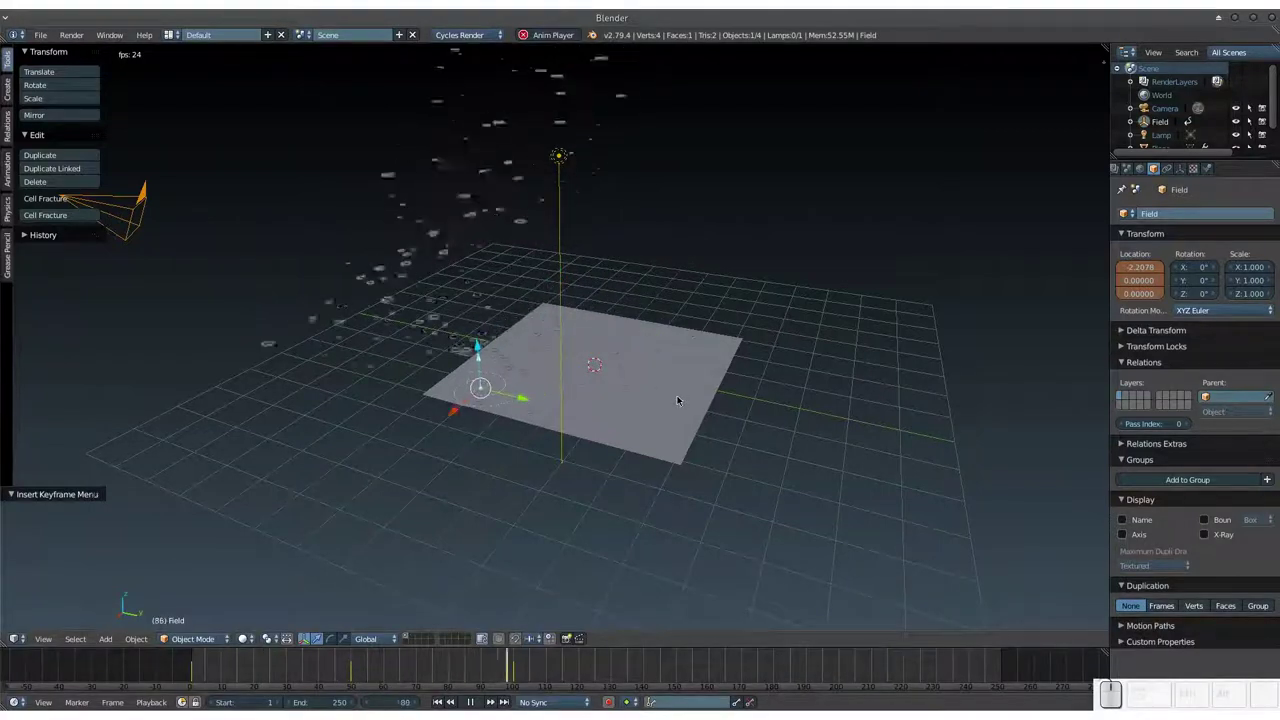
drag(687, 417, 711, 477)
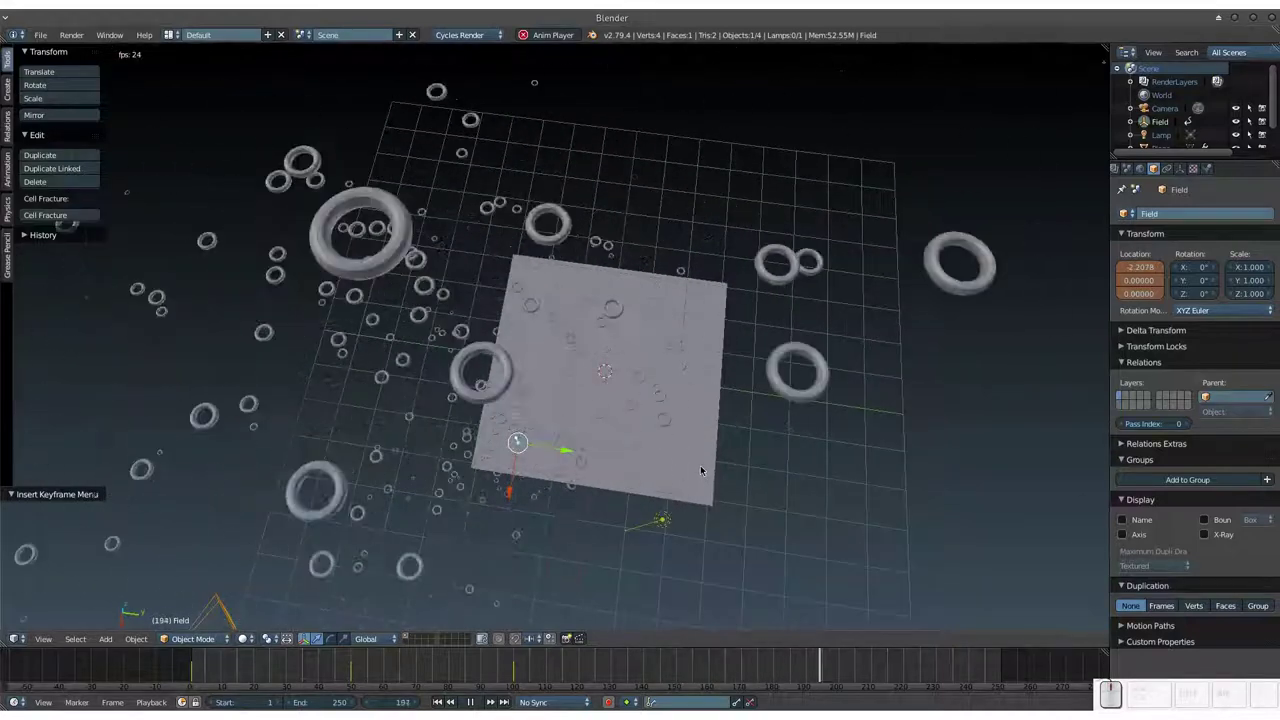